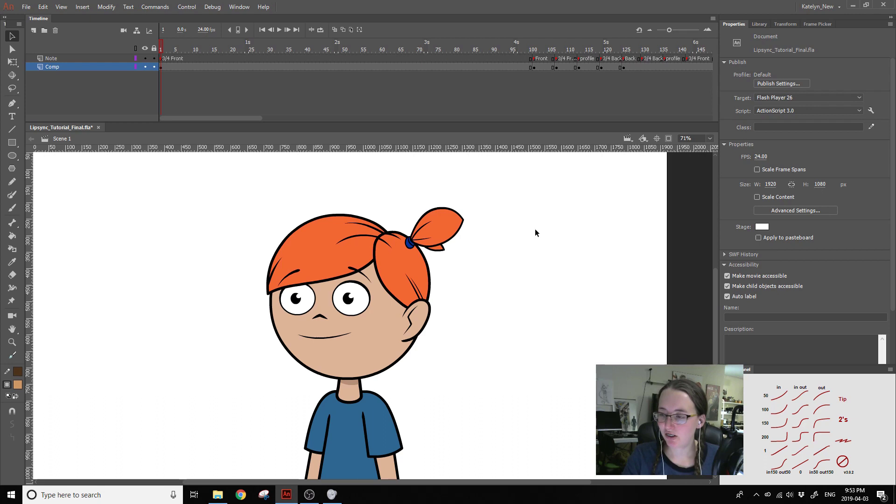
- Filter the Library with 'aud' and select Audio.wav to preview its waveform
{"action": "double_click", "coordinate": [29, 9]}
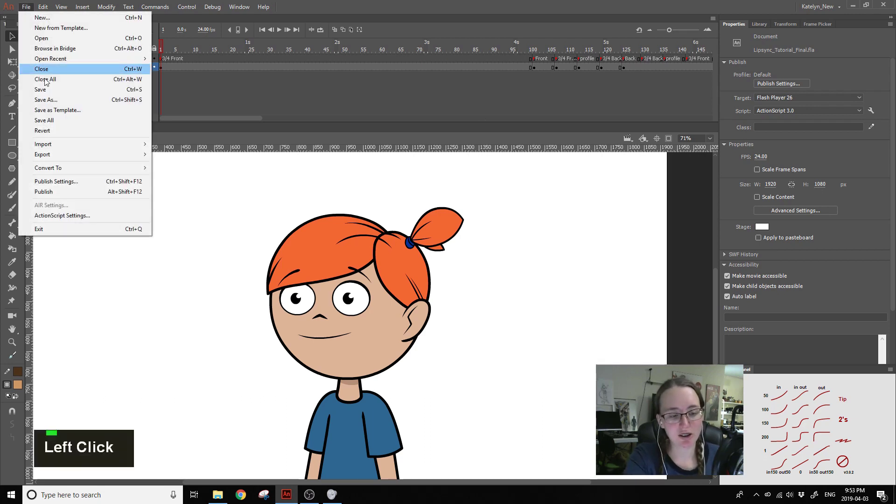
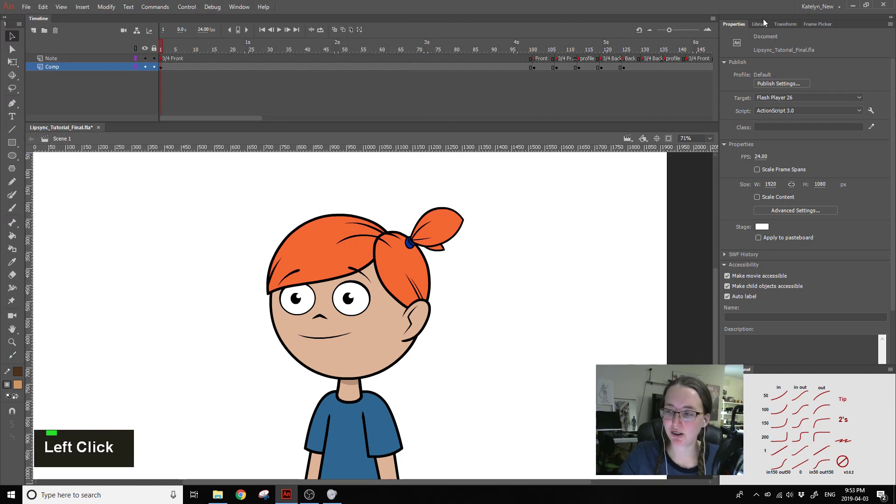
{"action": "left_click", "coordinate": [764, 28]}
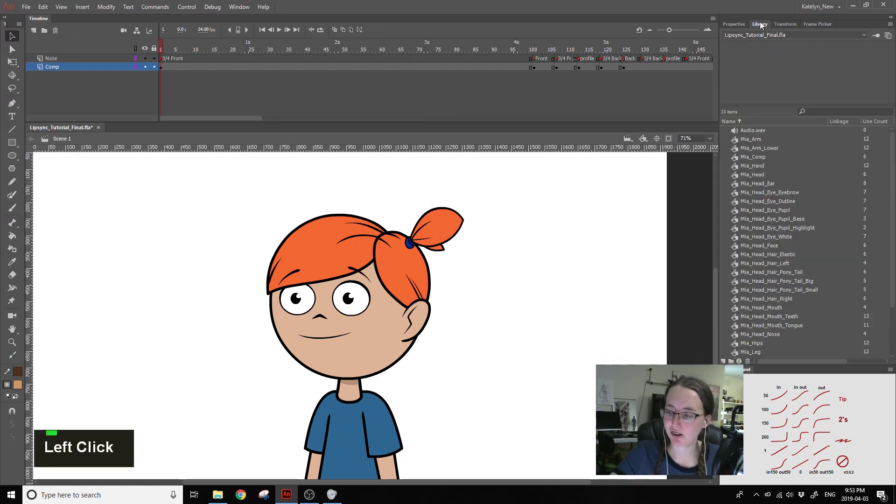
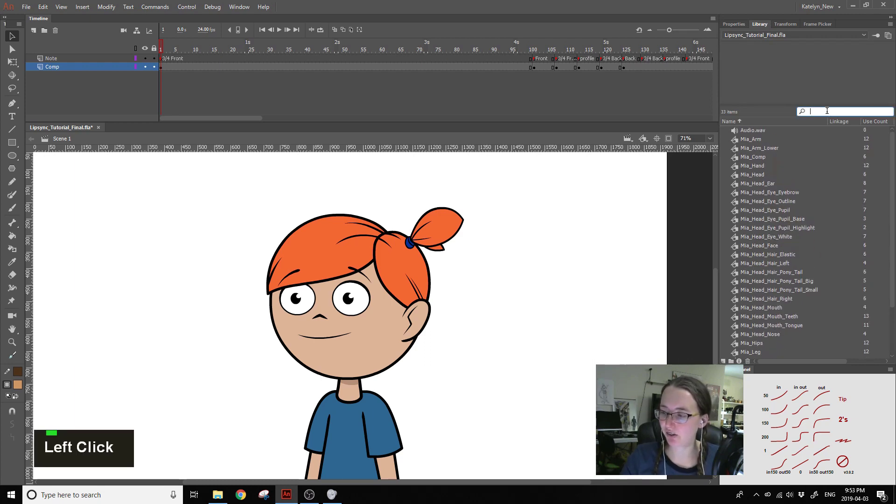
{"action": "key", "text": "a"}
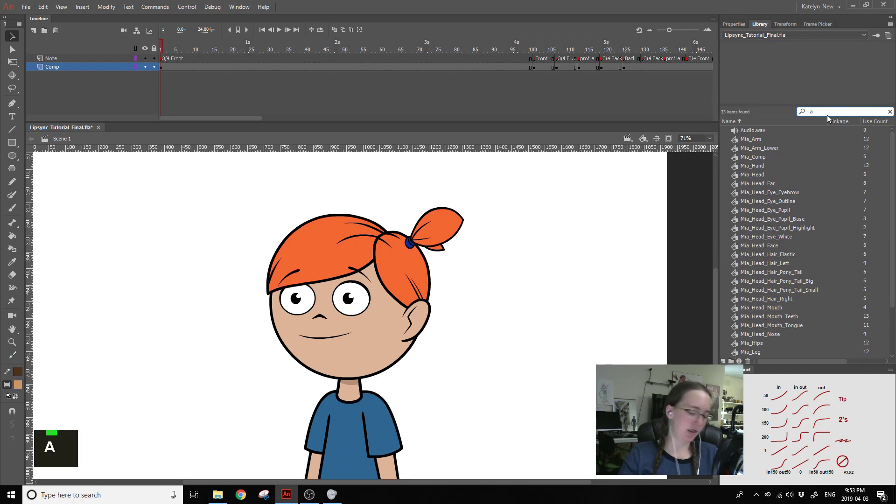
{"action": "key", "text": "u"}
{"action": "key", "text": "d"}
{"action": "left_click", "coordinate": [771, 136]}
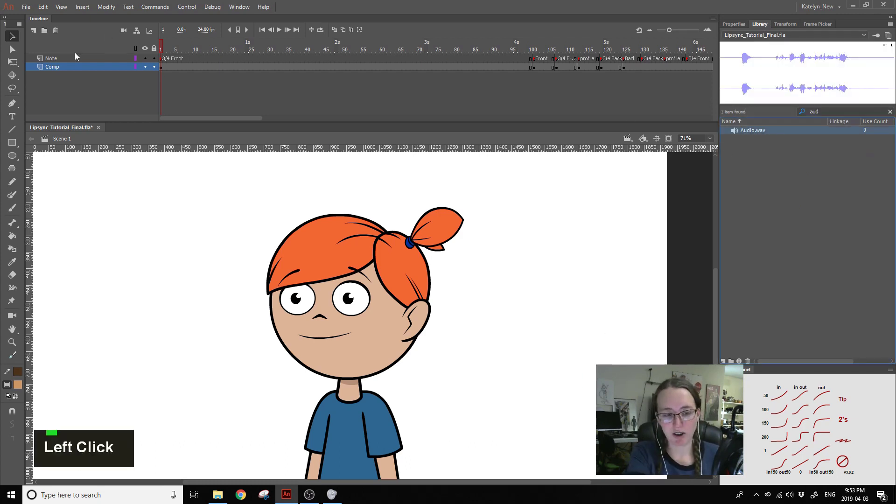
- Place Audio.wav on Layer_2, then enter the Mia_Head_Mouth symbol from the stage
{"action": "left_click", "coordinate": [34, 34]}
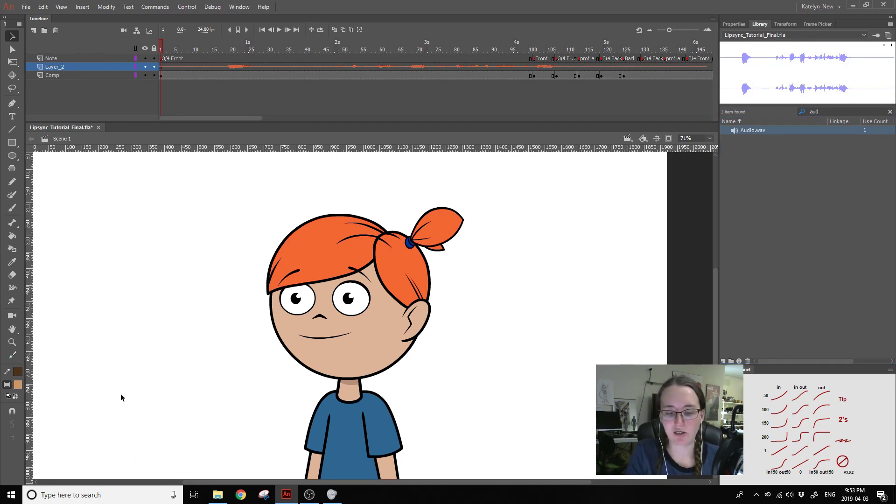
{"action": "left_click", "coordinate": [487, 371]}
{"action": "key", "text": "space"}
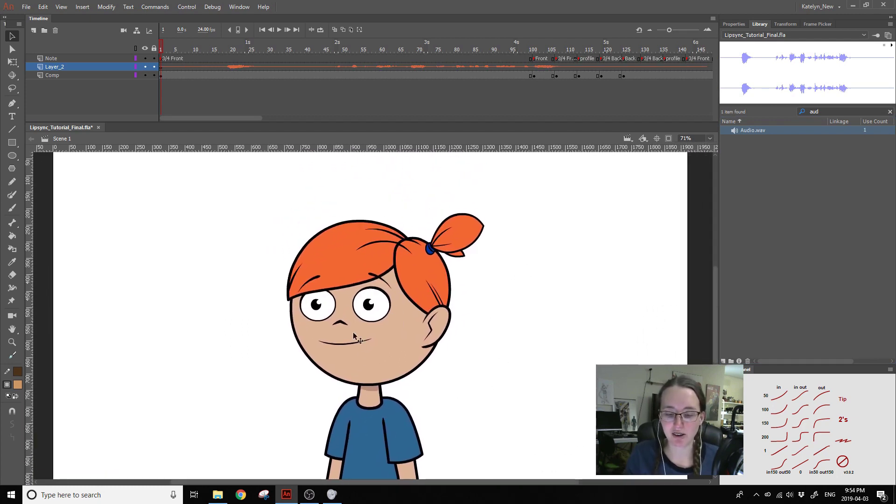
- Inside Mia_Head, put Audio.wav on a new Layer_3 with its sound Sync set to Stream
{"action": "key", "text": "space"}
{"action": "double_click", "coordinate": [362, 345]}
{"action": "left_click", "coordinate": [362, 344]}
{"action": "double_click", "coordinate": [362, 343]}
{"action": "left_click", "coordinate": [361, 344]}
{"action": "double_click", "coordinate": [363, 344]}
{"action": "left_click", "coordinate": [538, 306]}
{"action": "double_click", "coordinate": [538, 306]}
{"action": "left_click", "coordinate": [165, 45]}
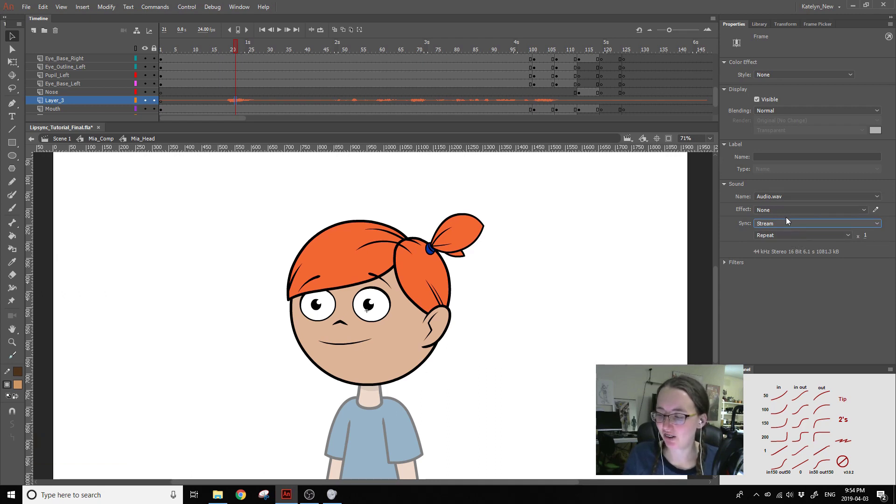
{"action": "left_click", "coordinate": [774, 213]}
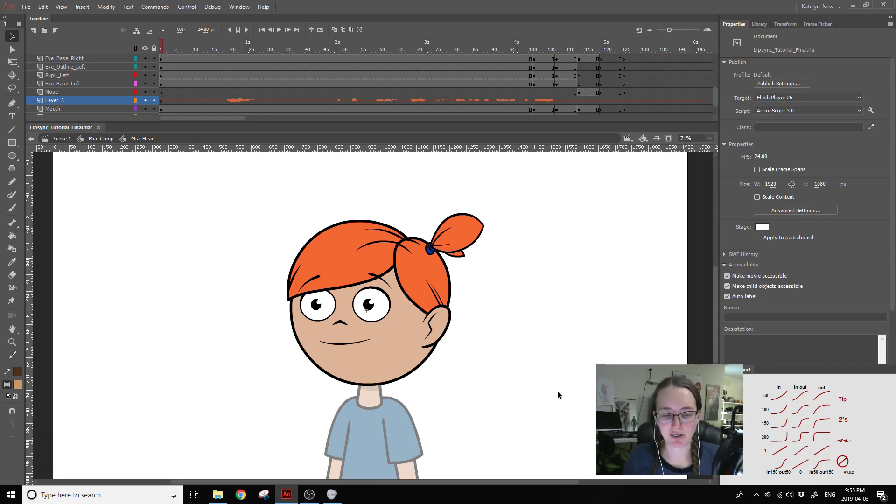
- Play the line with sound, then at frame 19 of the Mouth layer bring up the Frame Picker
{"action": "key", "text": "Return"}
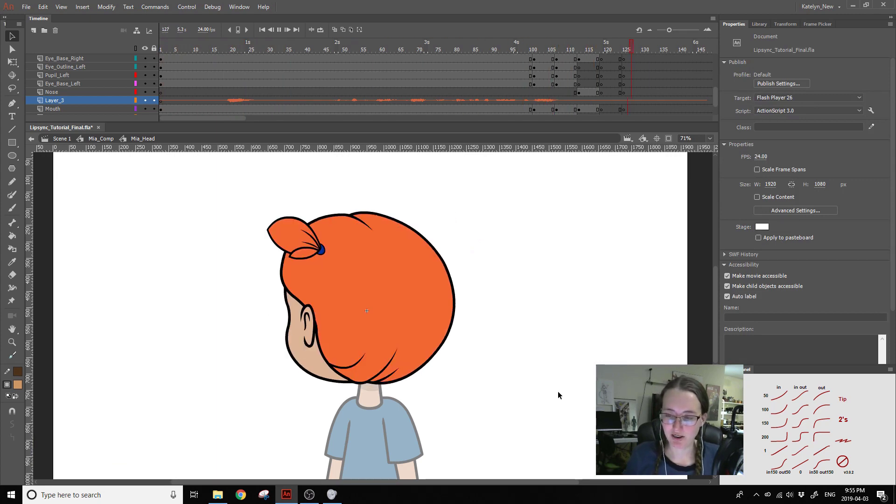
{"action": "key", "text": "Return"}
{"action": "left_click", "coordinate": [530, 45]}
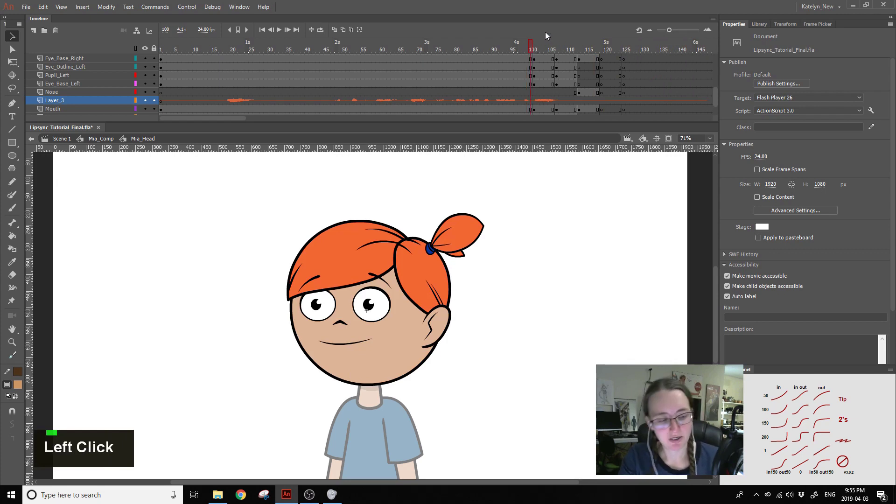
{"action": "key", "text": "F5"}
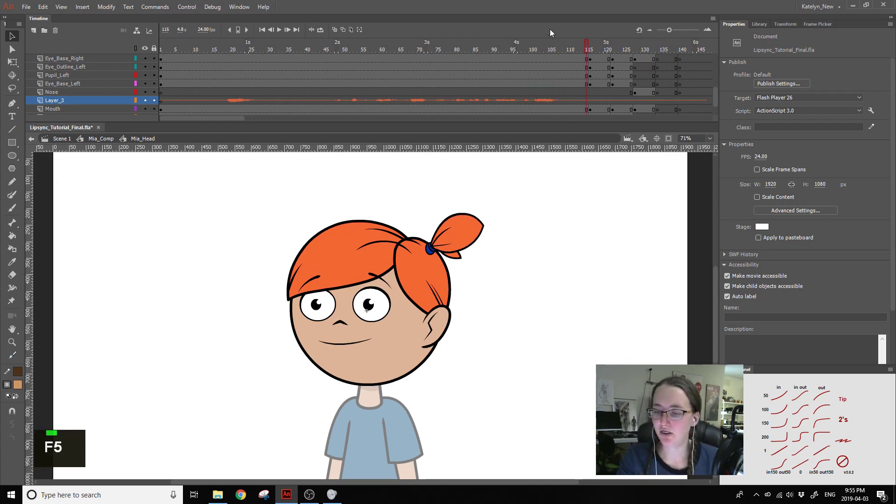
{"action": "key", "text": "F5"}
{"action": "left_click", "coordinate": [471, 239]}
{"action": "double_click", "coordinate": [467, 233]}
{"action": "left_click", "coordinate": [363, 50]}
{"action": "key", "text": "F5"}
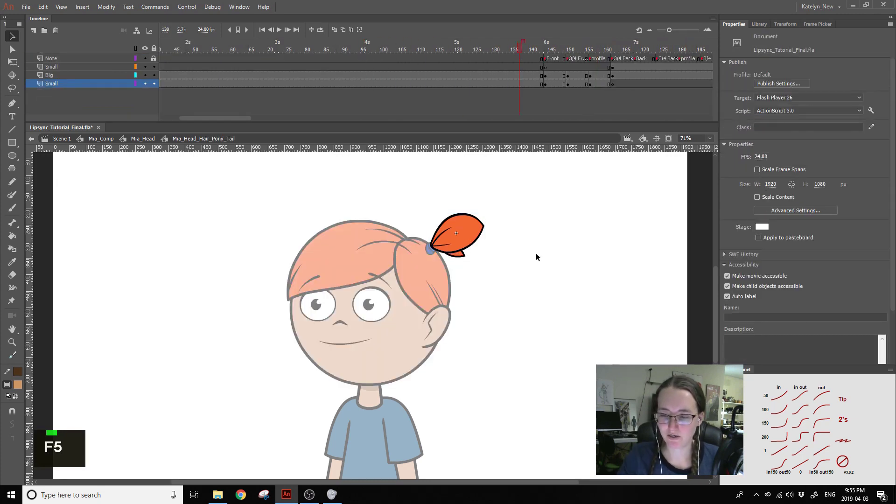
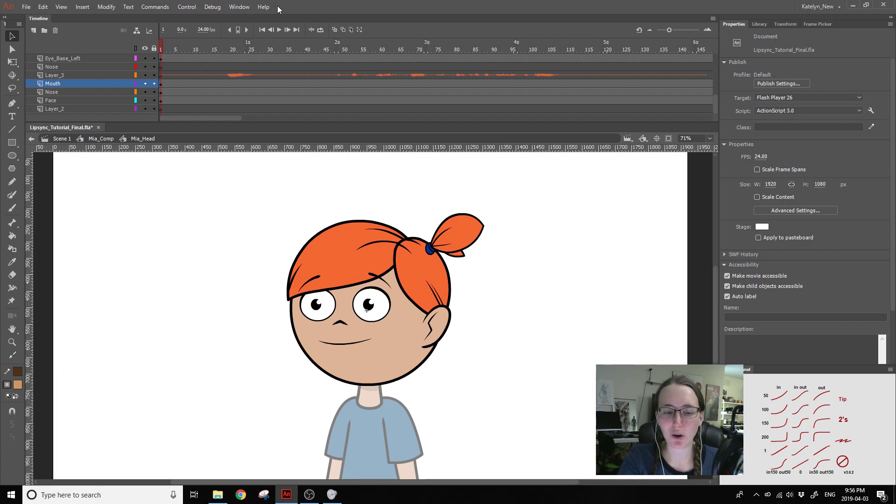
- Filter the Frame Picker to keyframes and give Mia a small round 'o' mouth at frame 19
{"action": "left_click", "coordinate": [224, 52]}
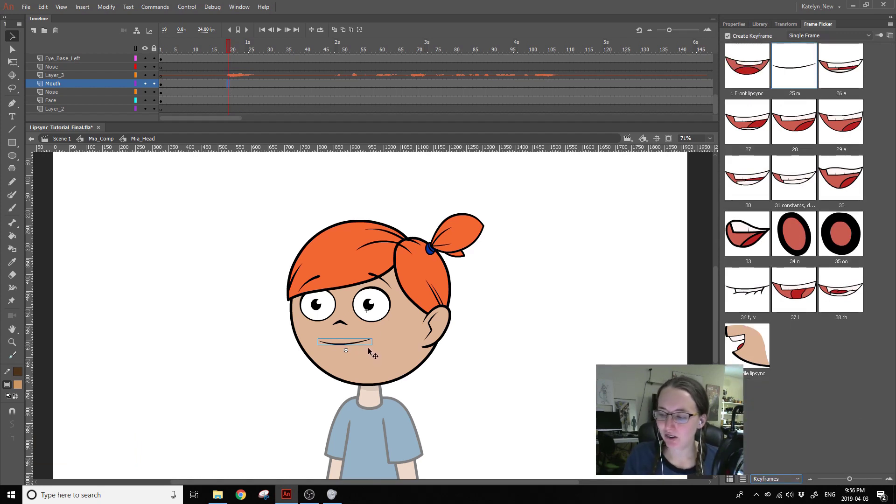
{"action": "left_click", "coordinate": [229, 51]}
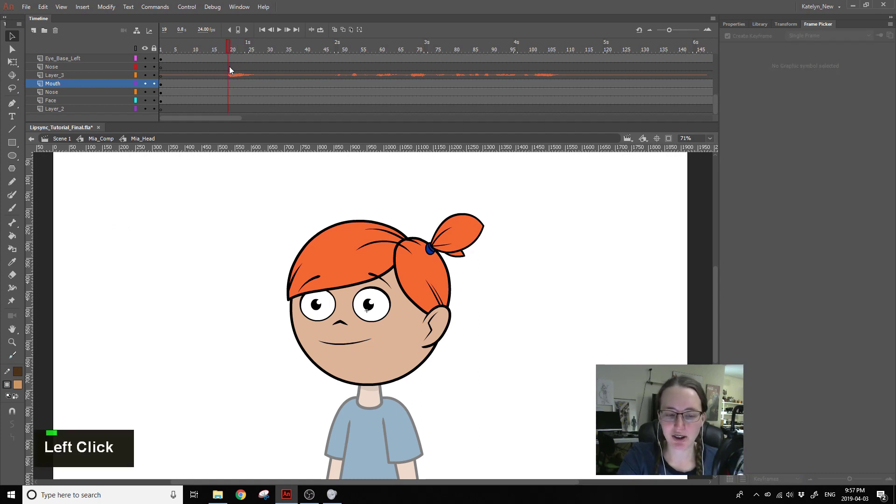
{"action": "left_click", "coordinate": [232, 69]}
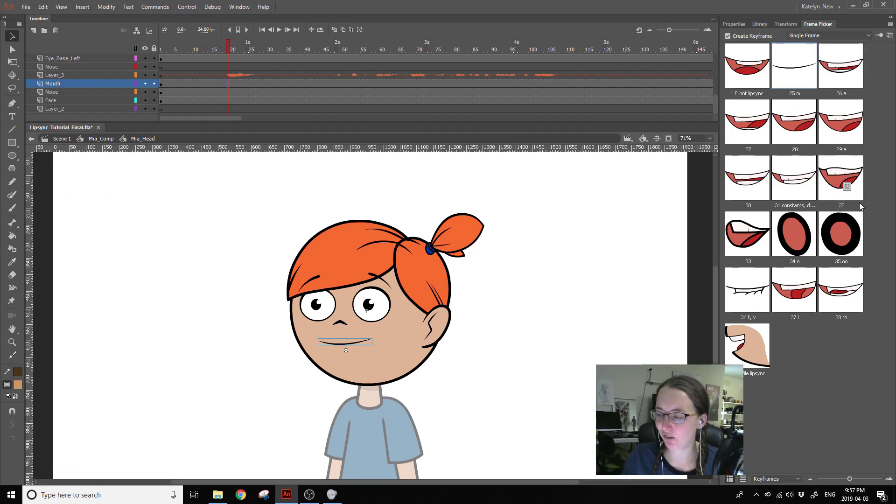
{"action": "left_click", "coordinate": [847, 192]}
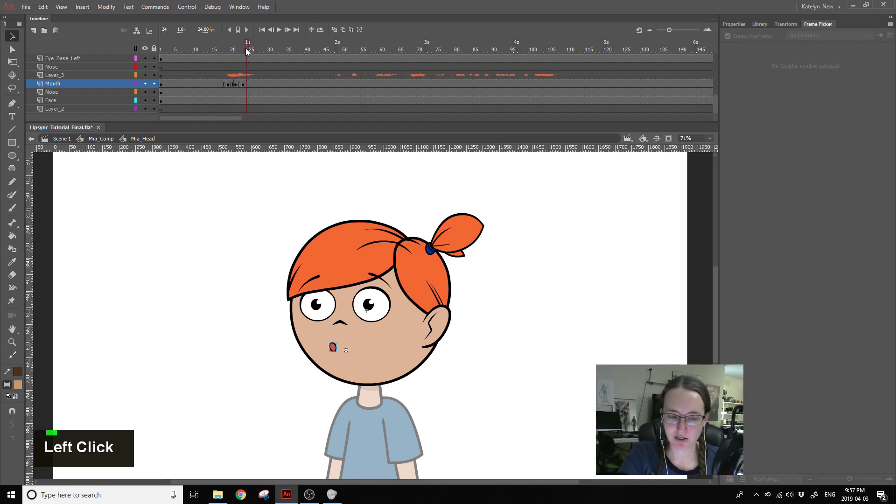
- Step through the next frames of the line, setting a mouth shape on each
{"action": "key", "text": "Return"}
{"action": "key", "text": "Return"}
{"action": "left_click", "coordinate": [229, 46]}
{"action": "key", "text": "Return"}
{"action": "key", "text": "Return"}
{"action": "left_click", "coordinate": [225, 89]}
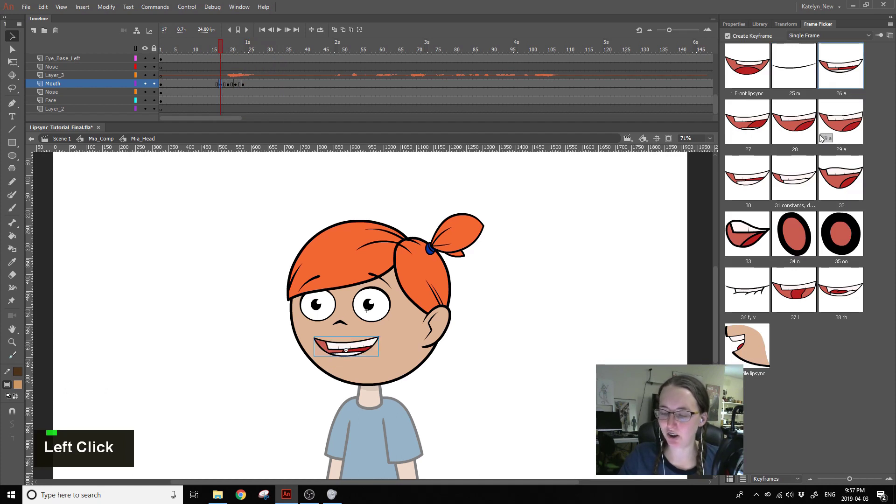
{"action": "key", "text": "Return"}
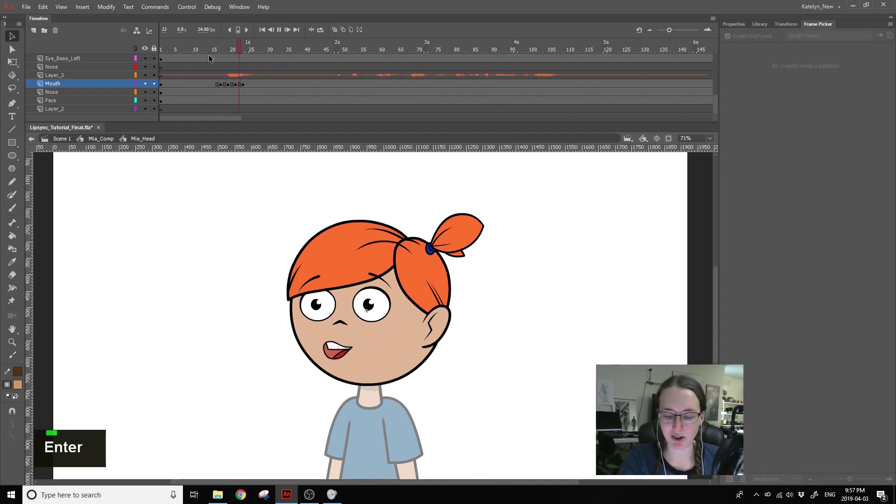
{"action": "key", "text": "Return"}
{"action": "left_click", "coordinate": [215, 53]}
{"action": "key", "text": "Return"}
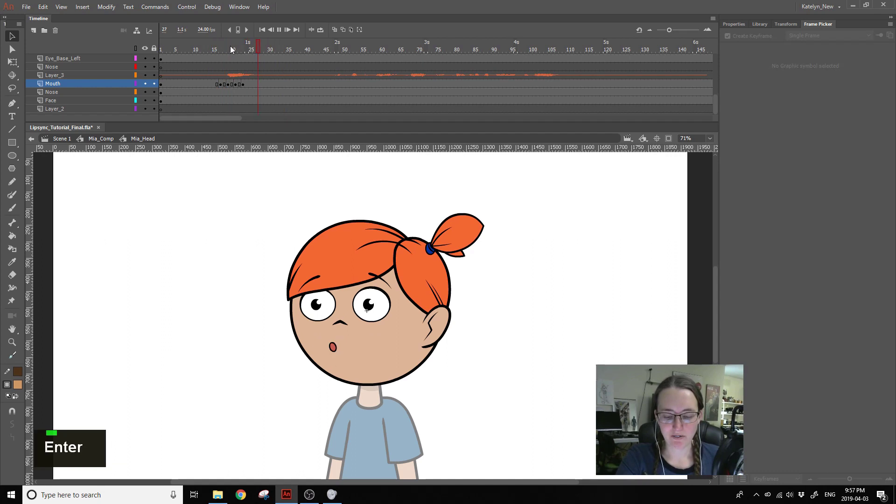
- Play back the lip-sync so far and revisit the mouth at frame 17
{"action": "key", "text": "Return"}
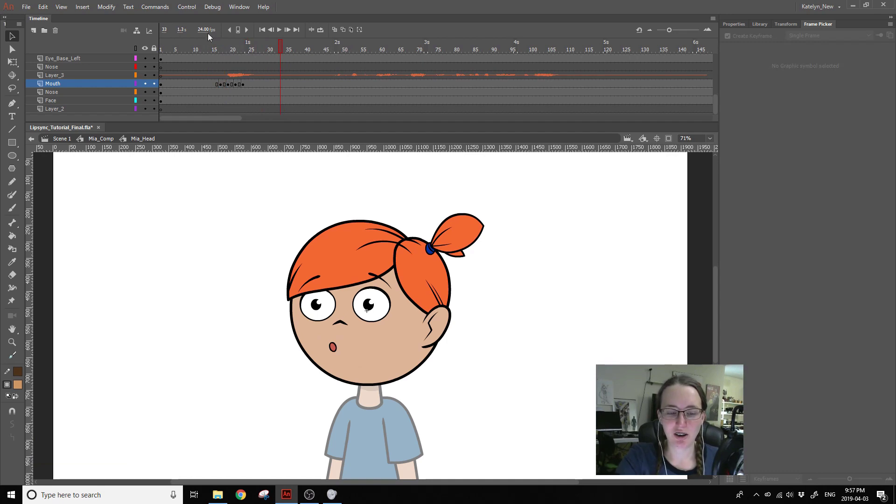
{"action": "key", "text": "Return"}
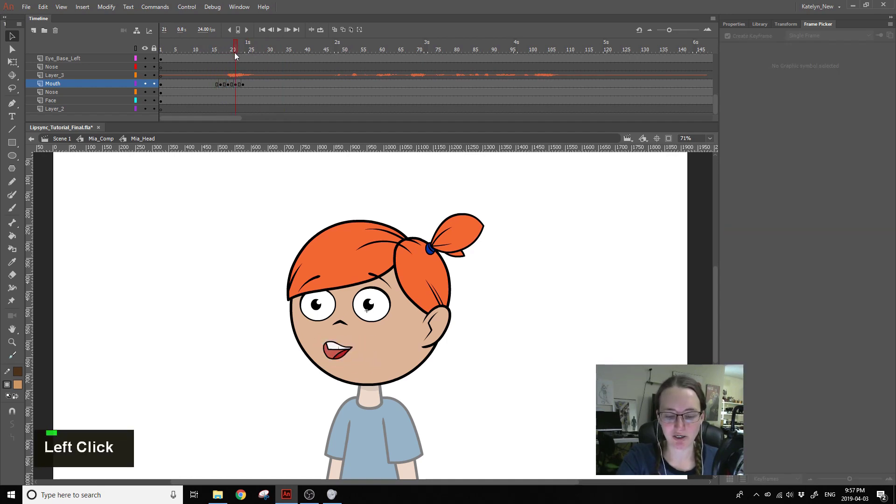
{"action": "left_click", "coordinate": [242, 59]}
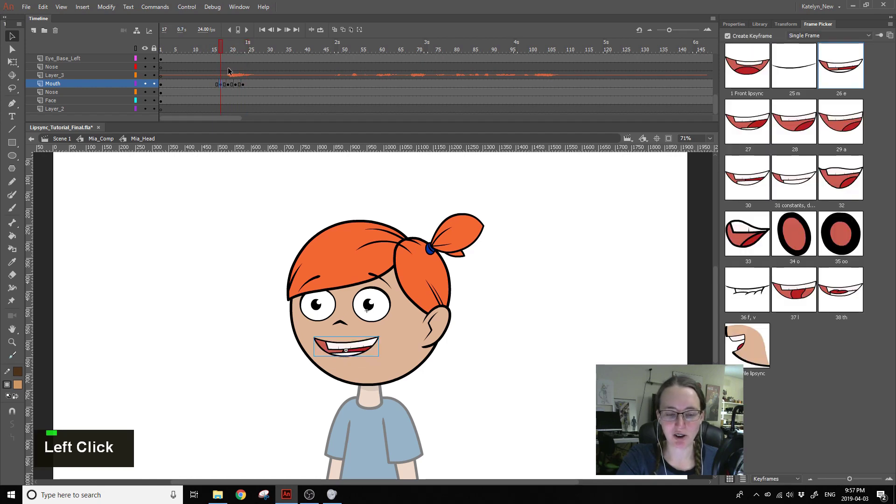
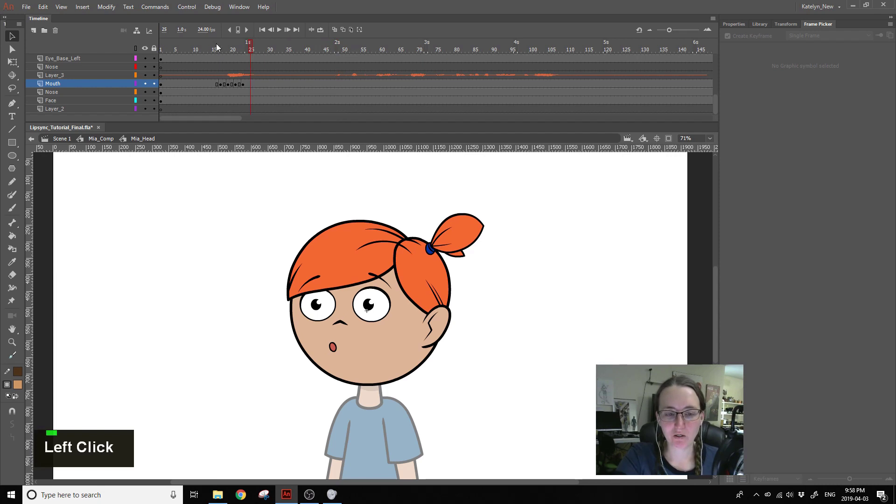
{"action": "double_click", "coordinate": [250, 52]}
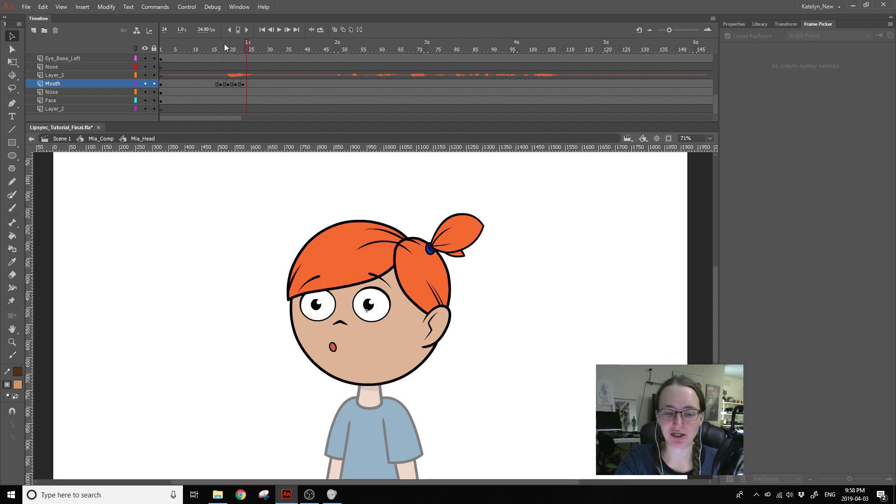
- Scrub the audio around frames 46–48, return to frame 26 and bring up the mouth shapes
{"action": "left_click", "coordinate": [214, 50]}
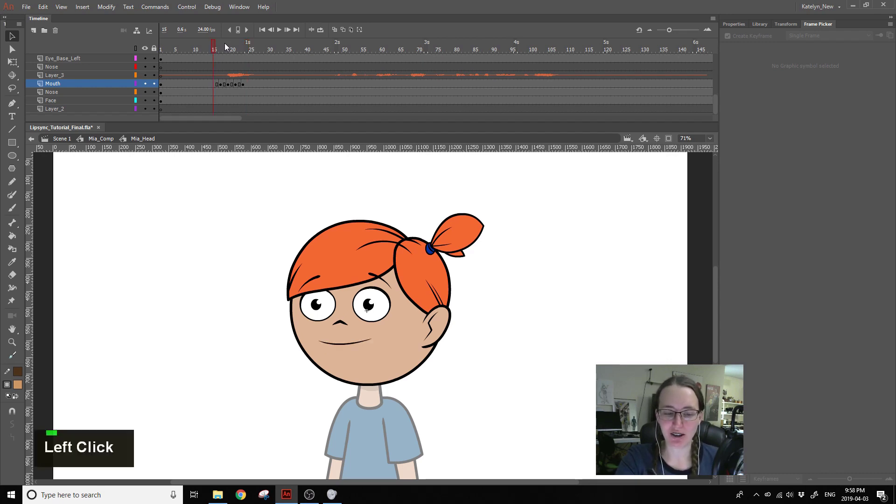
{"action": "left_click", "coordinate": [228, 50]}
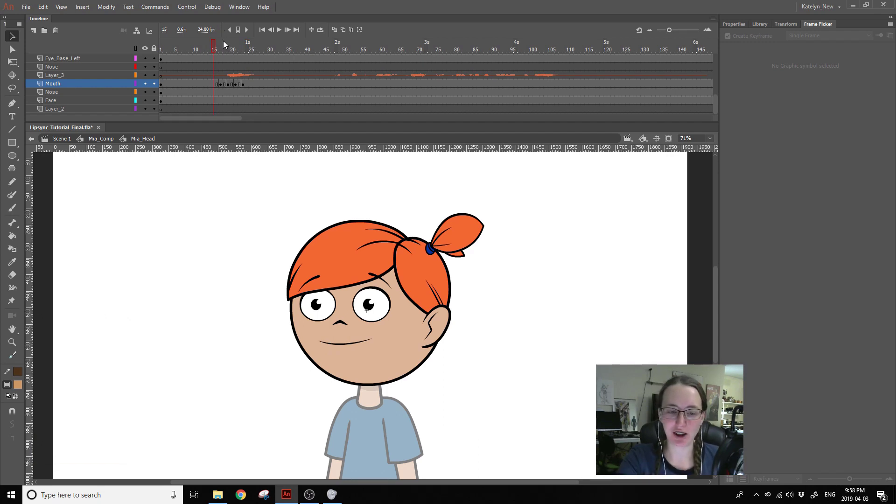
{"action": "key", "text": "Return"}
{"action": "left_click", "coordinate": [317, 56]}
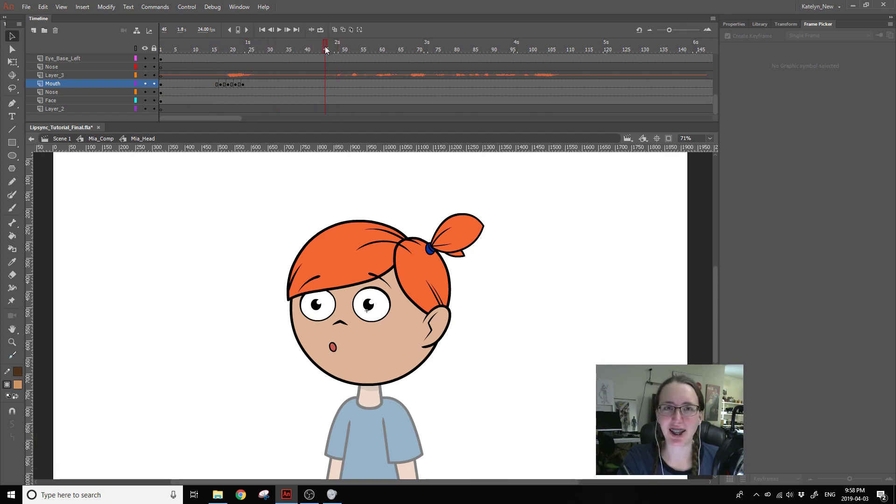
{"action": "left_click", "coordinate": [340, 57]}
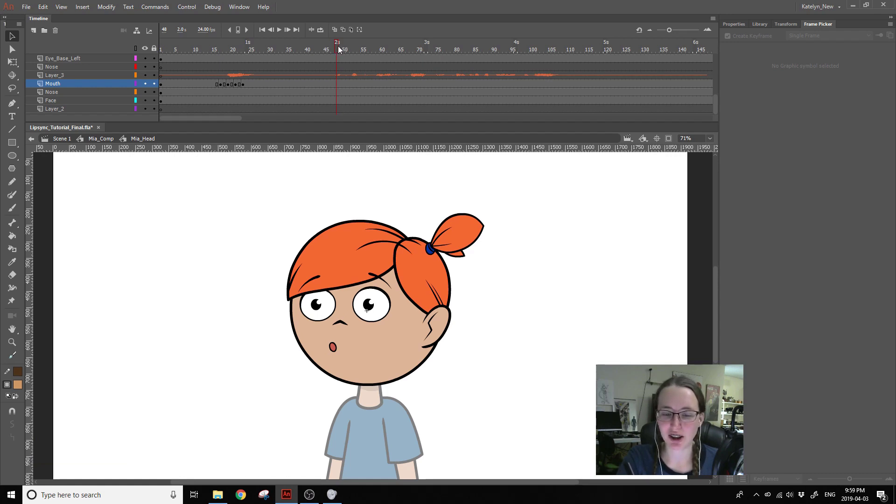
{"action": "left_click", "coordinate": [339, 50]}
{"action": "key", "text": "Return"}
- Give frame 26 on the Mouth layer a wide 'e' mouth keyframe and play back to check
{"action": "left_click", "coordinate": [253, 56]}
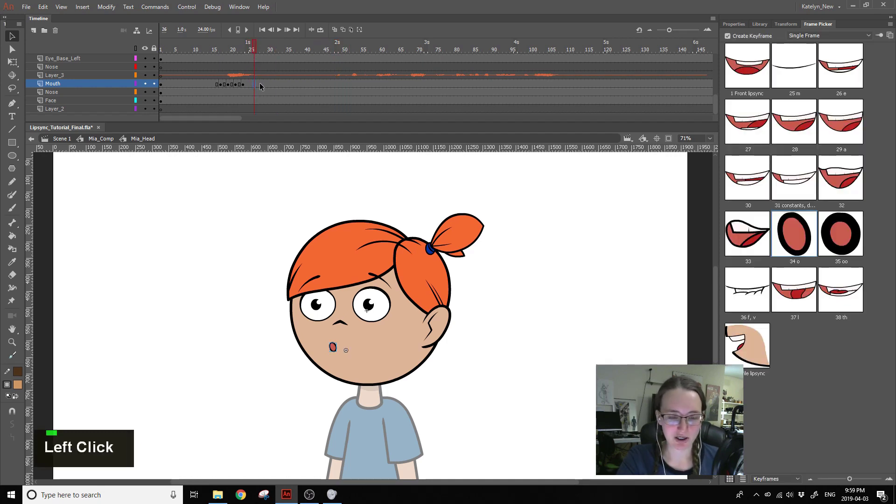
{"action": "left_click", "coordinate": [261, 87]}
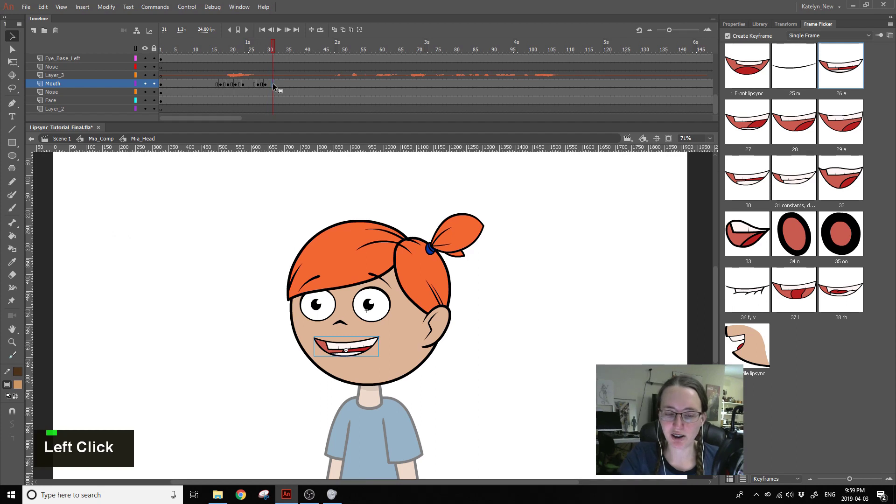
{"action": "key", "text": "Return"}
{"action": "key", "text": "Return"}
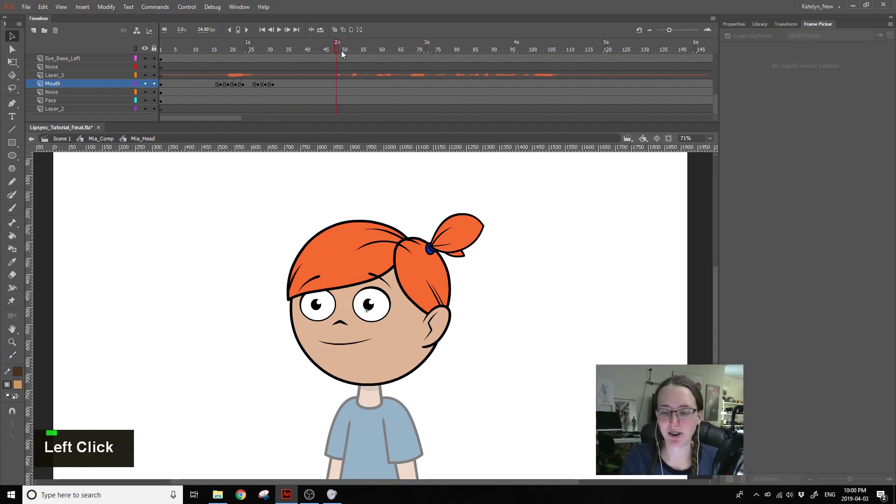
- Listen around frame 48 and settle the playhead on frame 47 where the next word starts
{"action": "left_click", "coordinate": [344, 54]}
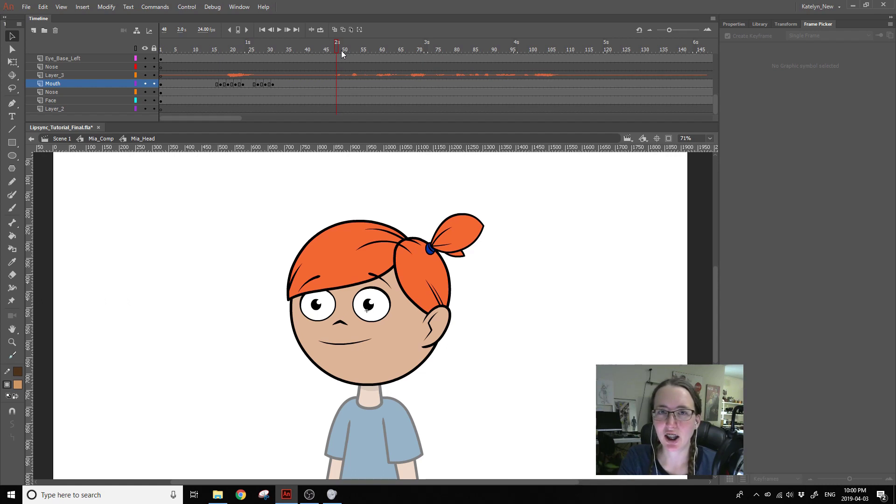
{"action": "left_click", "coordinate": [340, 57]}
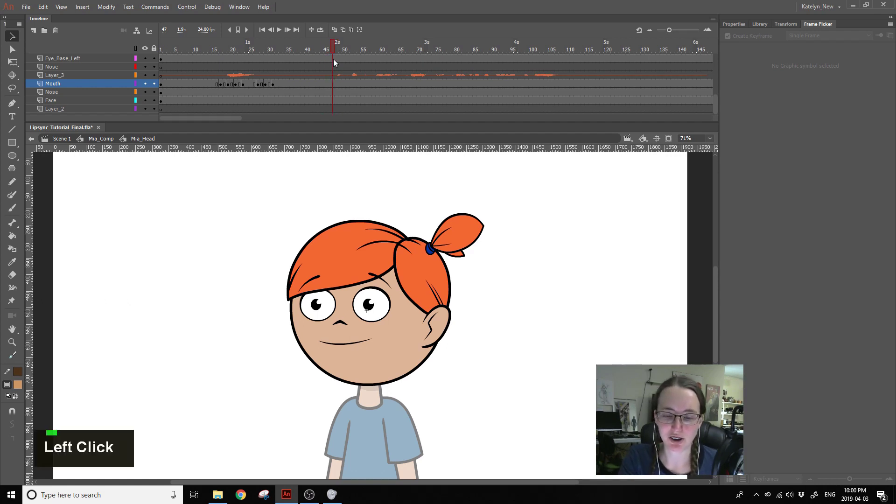
- Add a mouth keyframe at frame 47 and switch it to the consonant shape
{"action": "left_click", "coordinate": [339, 63]}
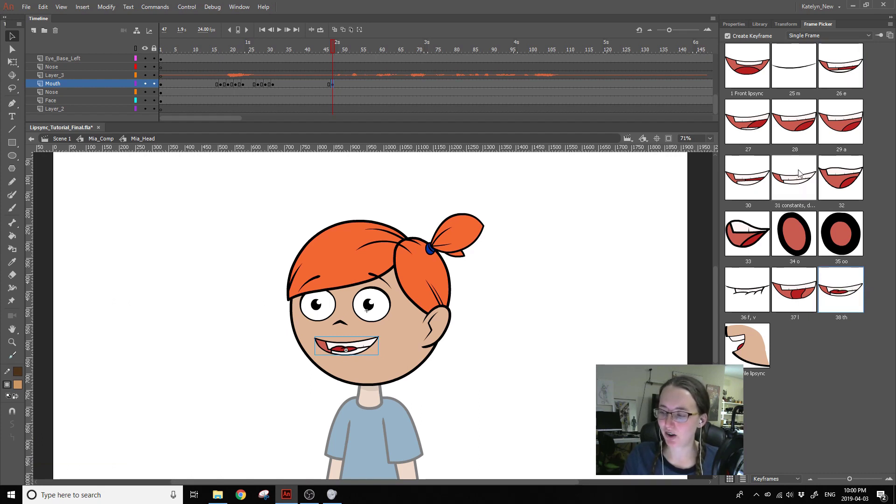
{"action": "left_click", "coordinate": [800, 181]}
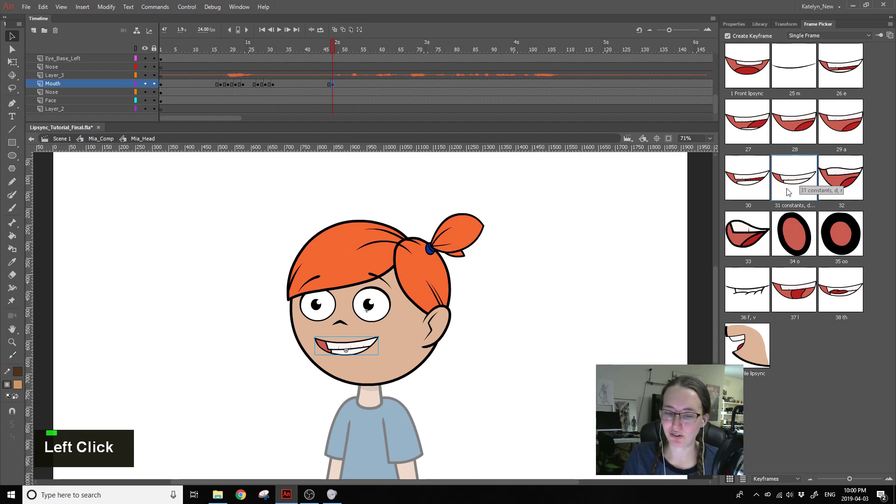
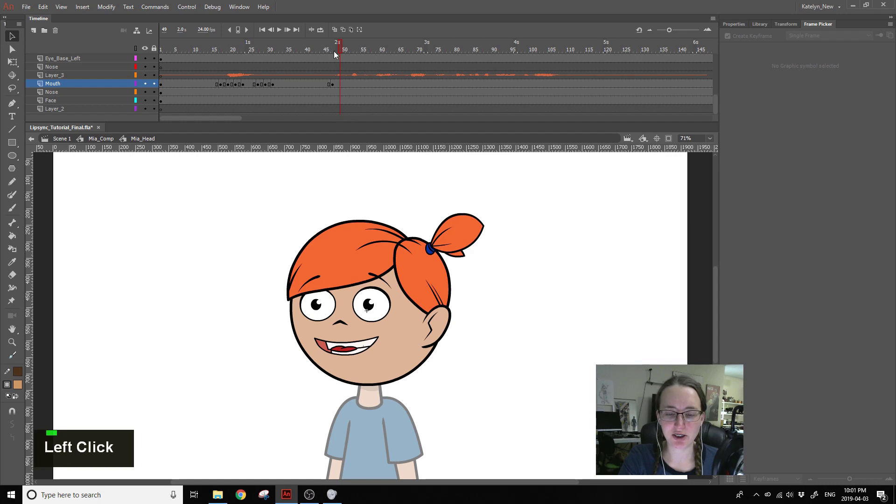
- Scrub and step forward through the audio to land the playhead on frame 51
{"action": "left_click", "coordinate": [319, 53]}
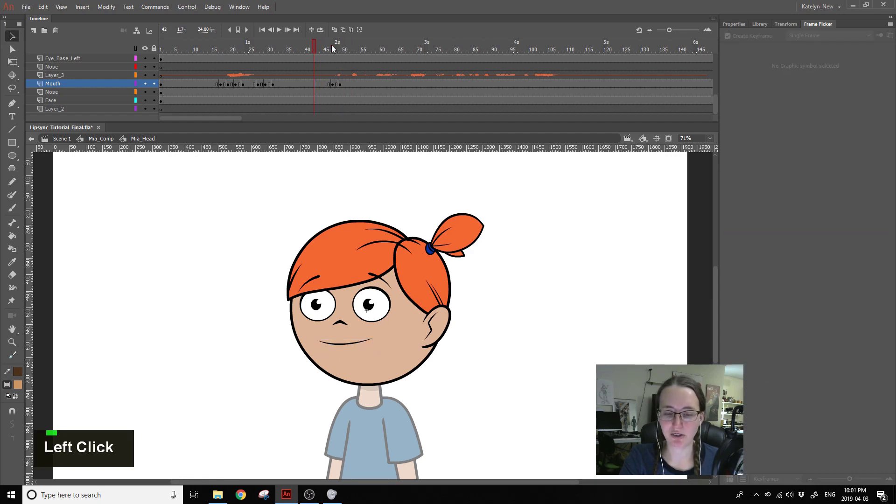
{"action": "key", "text": "Return"}
{"action": "key", "text": "Return"}
{"action": "left_click", "coordinate": [340, 53]}
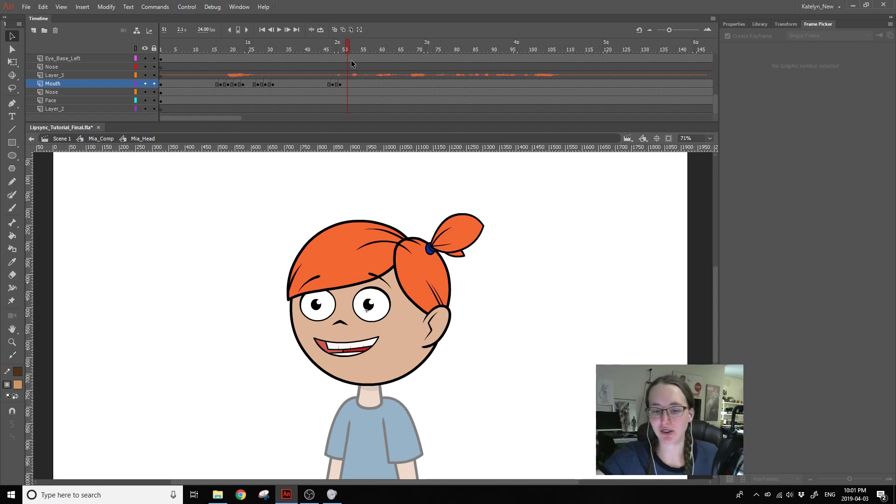
- Give frames 52–53 on the Mouth layer the small round 'oo' (pose 35) shape
{"action": "left_click", "coordinate": [351, 85]}
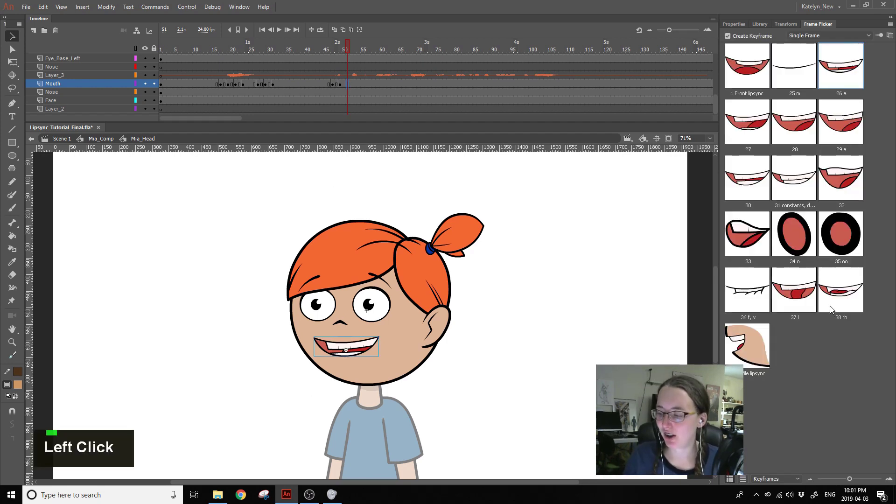
{"action": "left_click", "coordinate": [746, 238]}
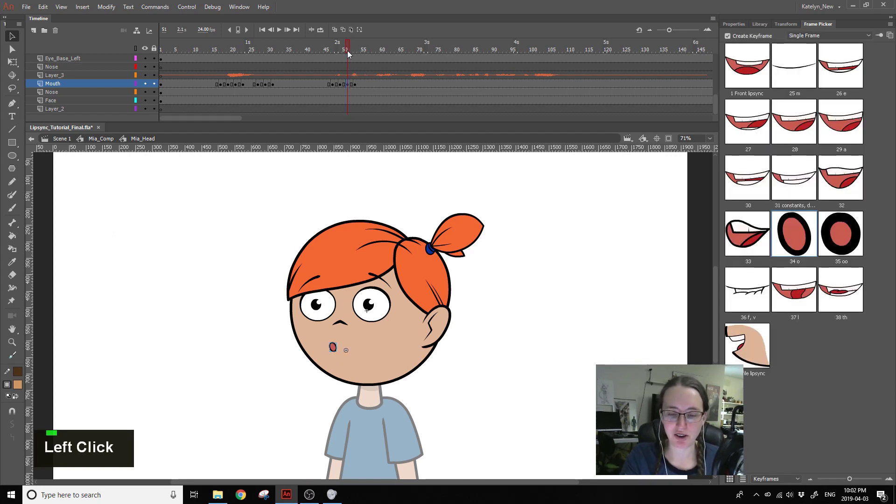
{"action": "left_click", "coordinate": [345, 85]}
{"action": "double_click", "coordinate": [343, 83]}
{"action": "left_click", "coordinate": [344, 86]}
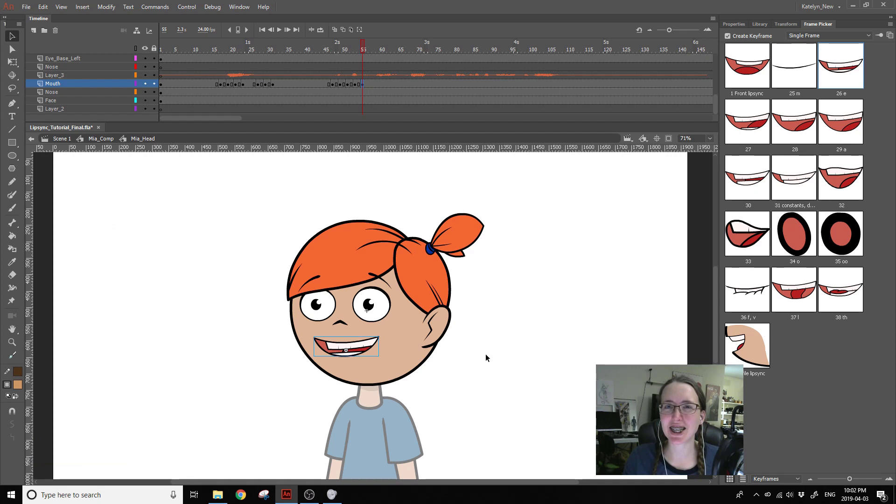
- Add the 'e' (pose 26) mouth near frame 55 and play back to check it
{"action": "left_click", "coordinate": [365, 52]}
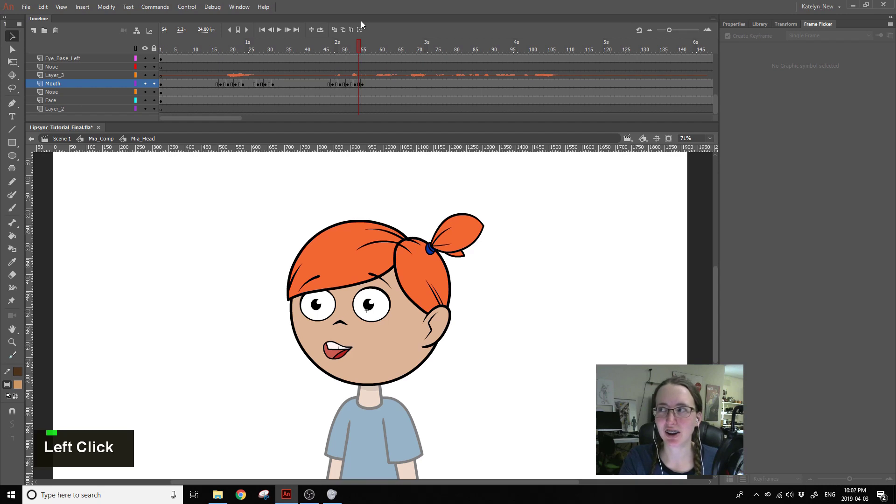
{"action": "left_click", "coordinate": [356, 47]}
{"action": "key", "text": "Return"}
{"action": "key", "text": "Return"}
- Shift the second word's mouth keyframes earlier to start at frame 44 and review the timing
{"action": "left_click", "coordinate": [332, 60]}
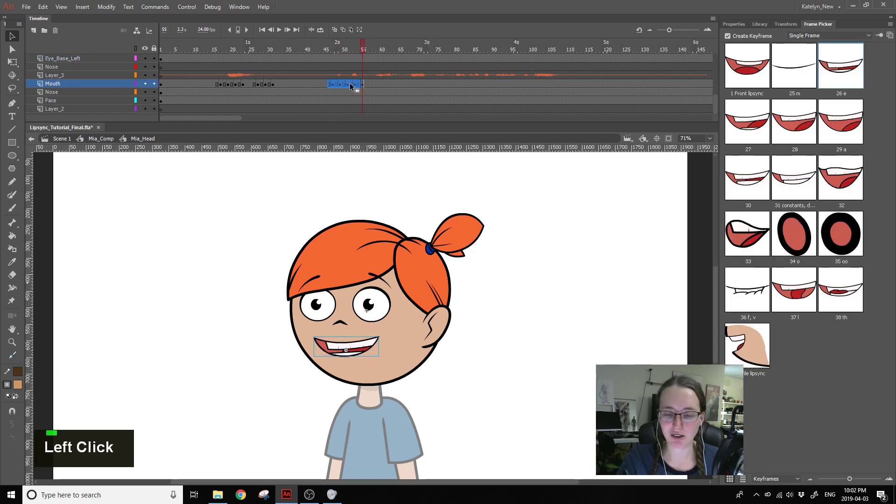
{"action": "key", "text": "Return"}
{"action": "key", "text": "Return"}
{"action": "left_click", "coordinate": [324, 49]}
{"action": "key", "text": "Return"}
{"action": "key", "text": "Return"}
{"action": "left_click", "coordinate": [328, 88]}
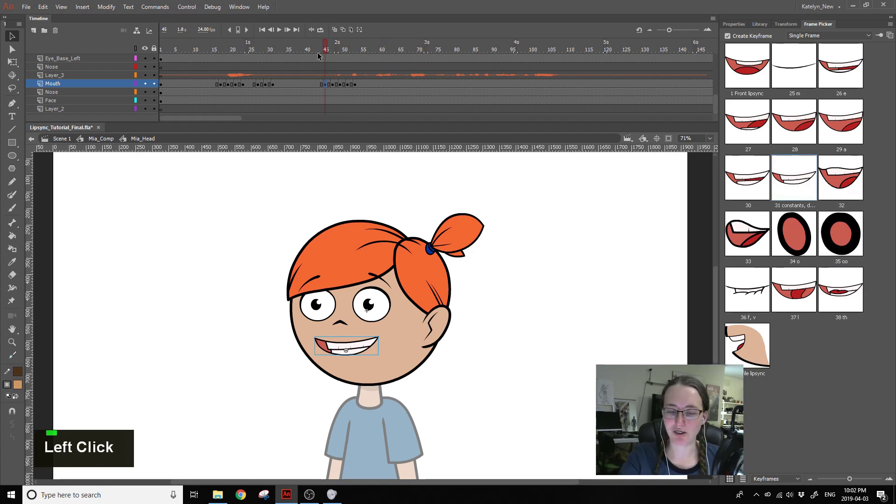
{"action": "key", "text": "Return"}
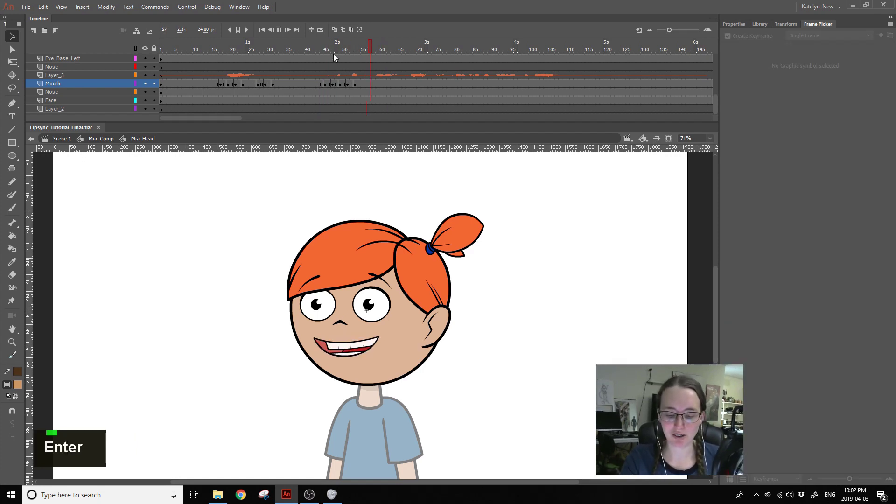
{"action": "key", "text": "Return"}
- Re-pick the mouth shapes around frames 46–49 while scrubbing the audio
{"action": "left_click", "coordinate": [318, 51]}
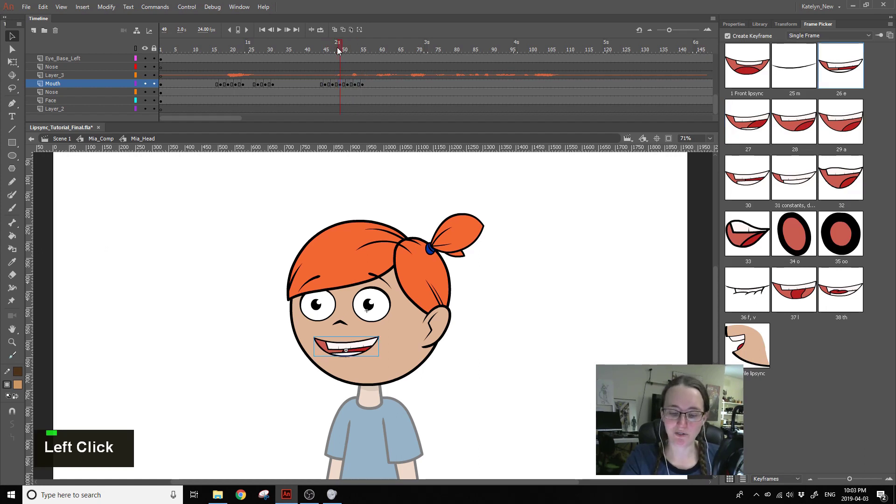
{"action": "left_click", "coordinate": [345, 56]}
{"action": "key", "text": "Return"}
{"action": "left_click", "coordinate": [321, 52]}
{"action": "key", "text": "Return"}
{"action": "key", "text": "Return"}
{"action": "left_click", "coordinate": [319, 51]}
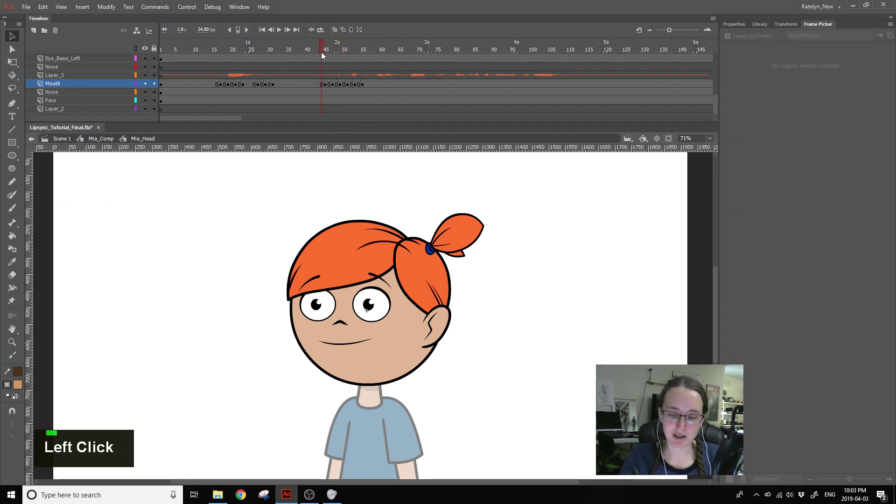
- Scrub to the next word and add mouth keyframes near frames 63–65, including a wide-open shape
{"action": "key", "text": "Return"}
{"action": "left_click", "coordinate": [321, 43]}
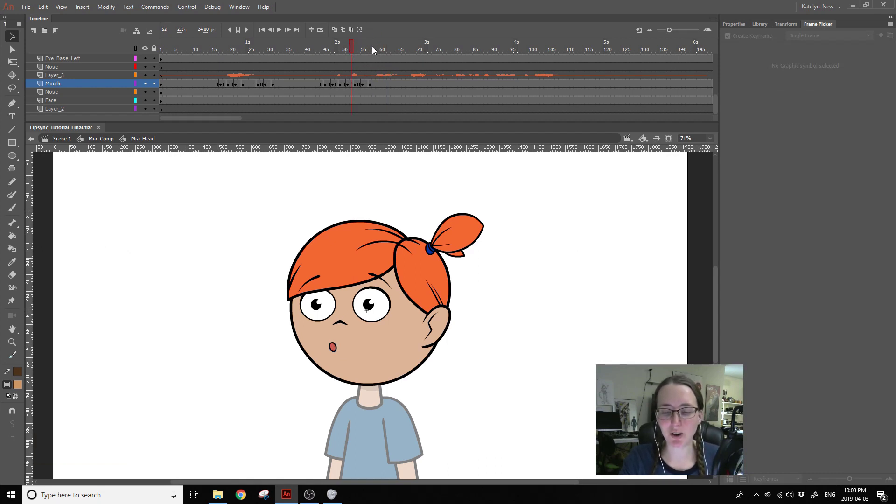
{"action": "left_click", "coordinate": [374, 51]}
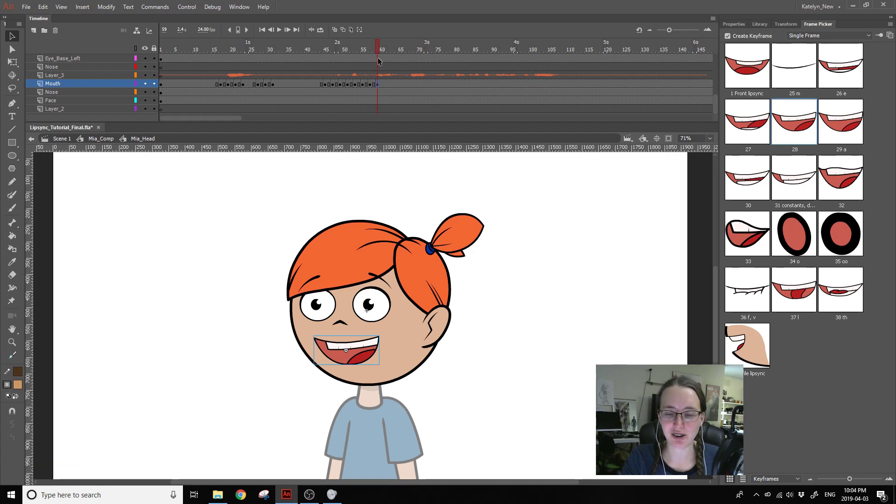
{"action": "left_click", "coordinate": [380, 50]}
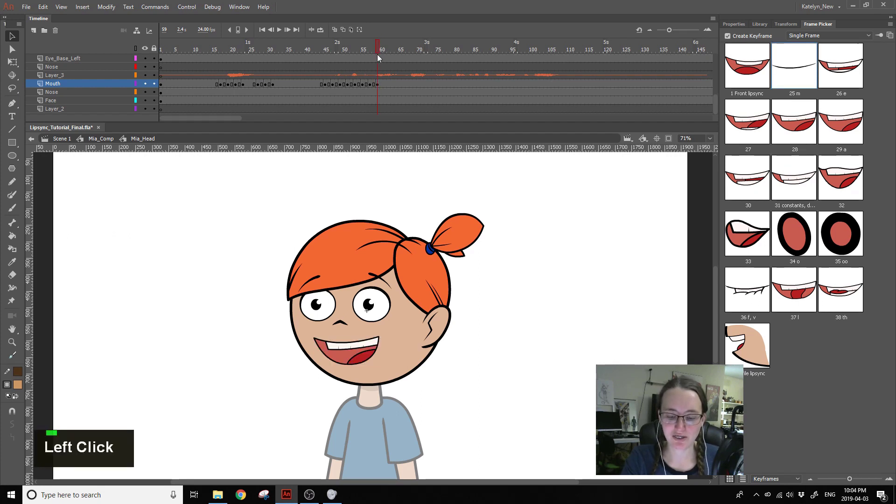
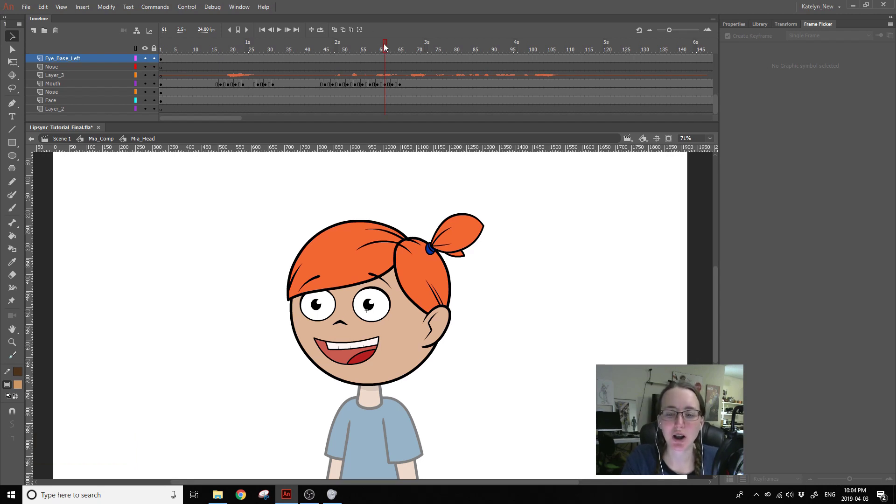
{"action": "left_click", "coordinate": [385, 54]}
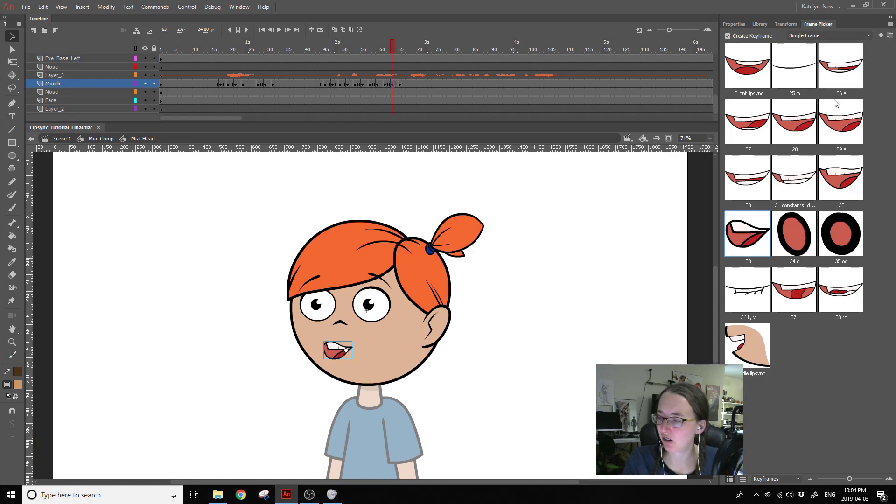
{"action": "left_click", "coordinate": [841, 65]}
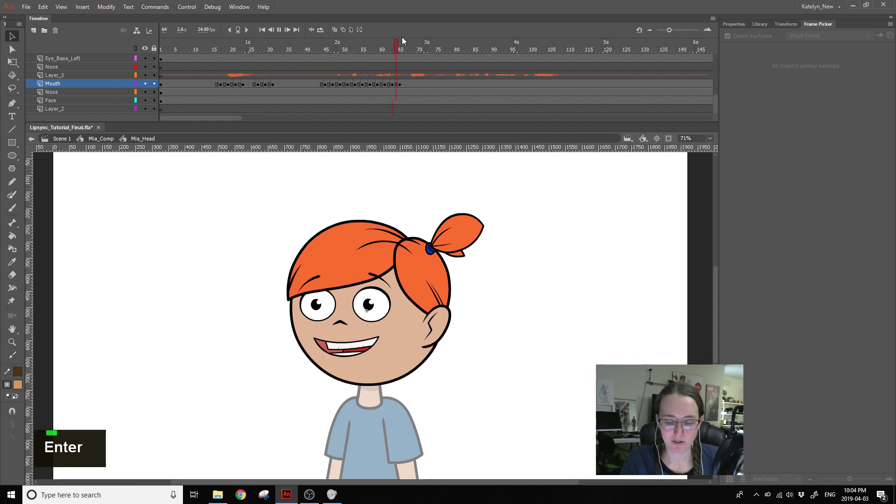
{"action": "key", "text": "Return"}
- Revisit frames 63–65 and pick a better-matching mouth shape for that sound
{"action": "left_click", "coordinate": [390, 52]}
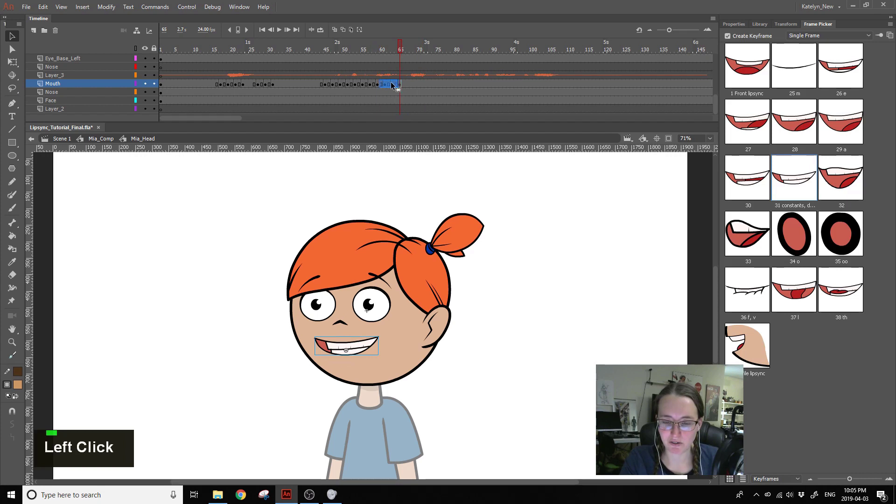
{"action": "key", "text": "Return"}
{"action": "left_click", "coordinate": [369, 58]}
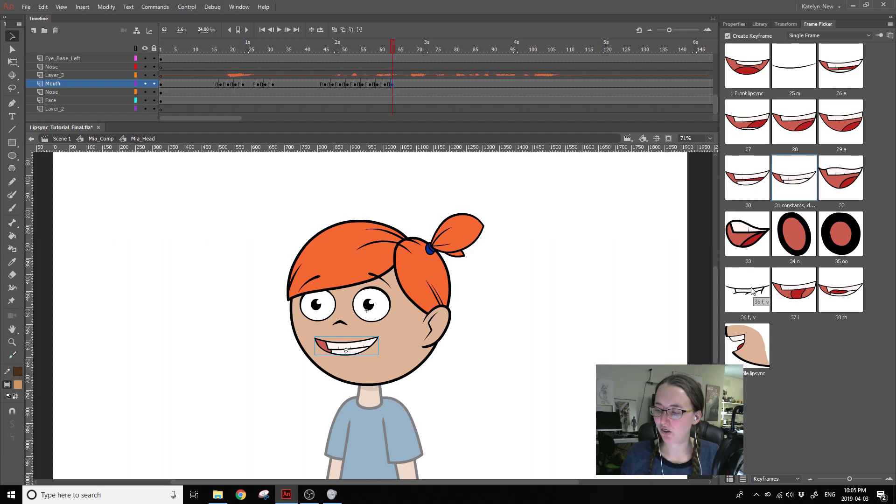
{"action": "left_click", "coordinate": [340, 50]}
{"action": "key", "text": "Return"}
{"action": "key", "text": "Return"}
- Place further mouth keyframes up to frame 71, setting frame 71 to shape 27
{"action": "left_click", "coordinate": [331, 54]}
{"action": "key", "text": "Return"}
{"action": "key", "text": "Return"}
{"action": "left_click", "coordinate": [362, 54]}
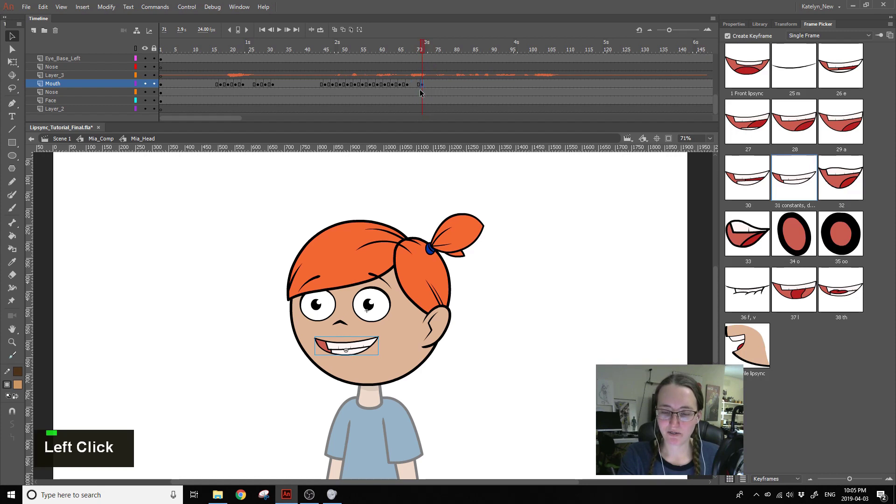
{"action": "double_click", "coordinate": [418, 89]}
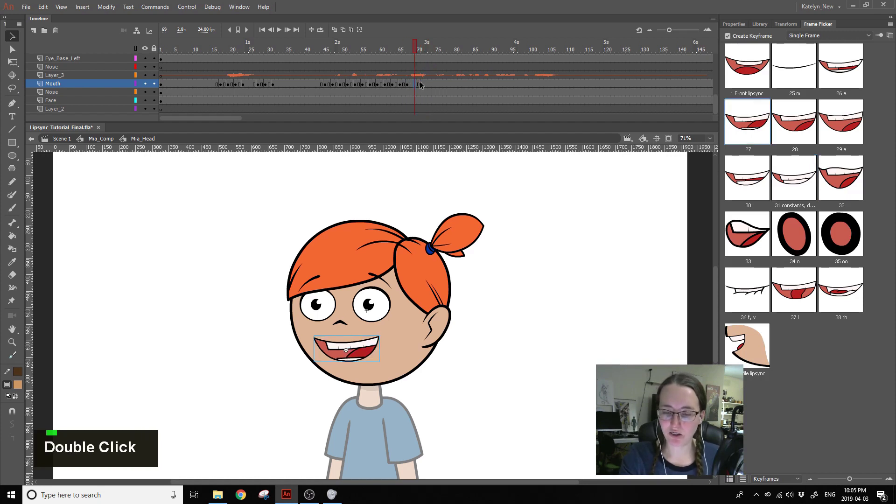
- Add a run of mouth keyframes from about frame 75 to 86 matched to the audio
{"action": "left_click", "coordinate": [411, 83]}
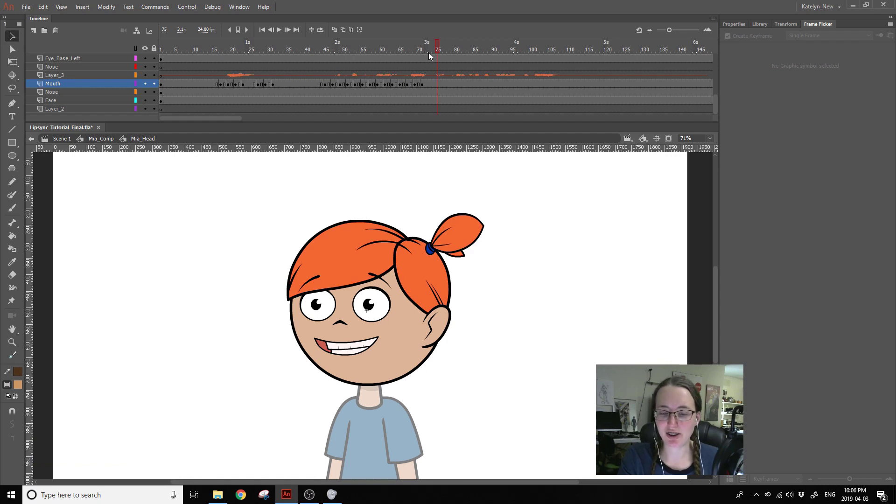
{"action": "left_click", "coordinate": [441, 53]}
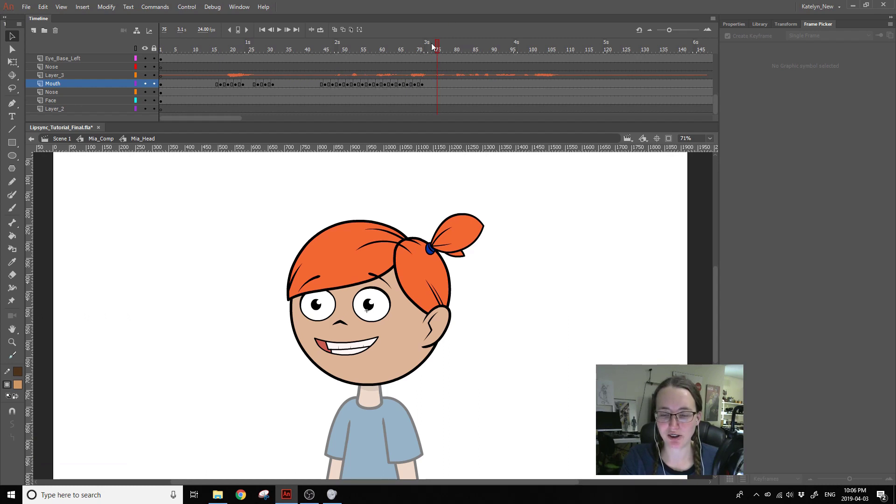
{"action": "left_click", "coordinate": [437, 52]}
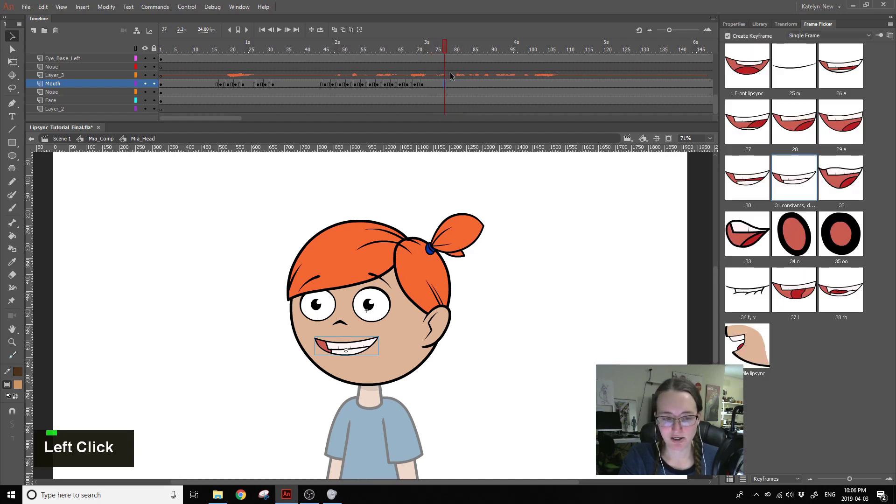
{"action": "left_click", "coordinate": [448, 50]}
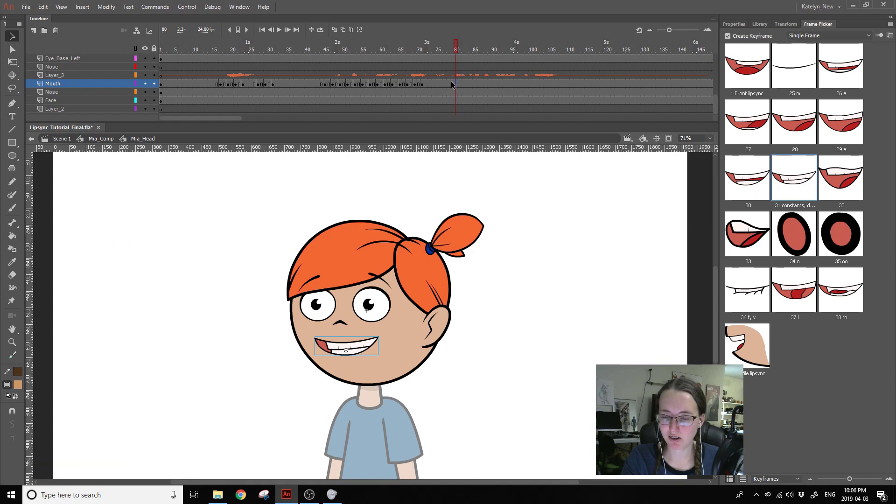
{"action": "left_click", "coordinate": [455, 83]}
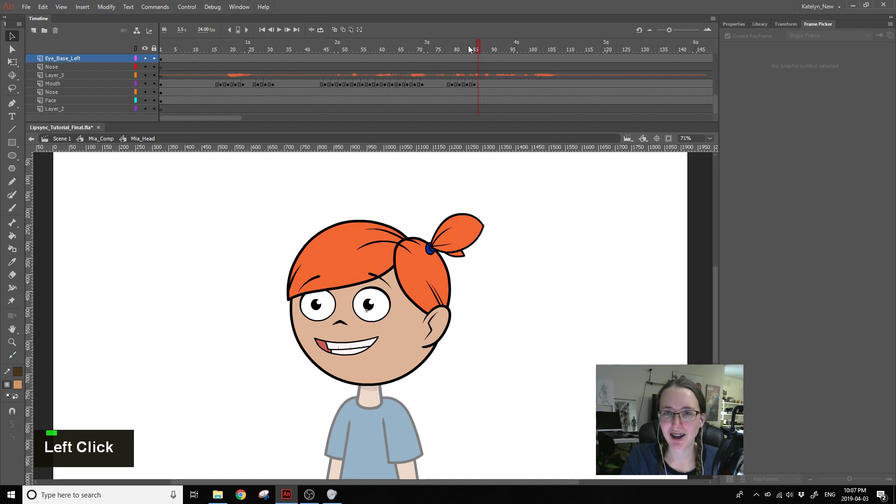
- Add mouth keyframes at frames 87–89, giving frame 89 the rounded 'o' shape
{"action": "left_click", "coordinate": [481, 53]}
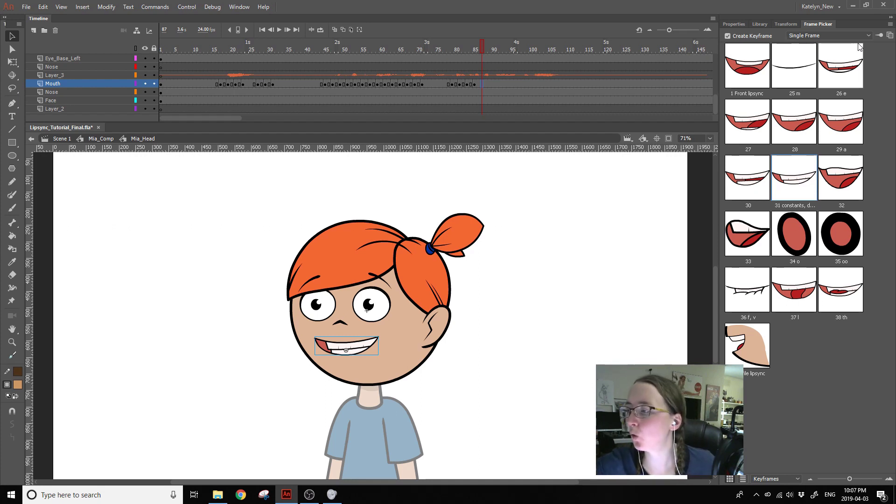
{"action": "left_click", "coordinate": [481, 55]}
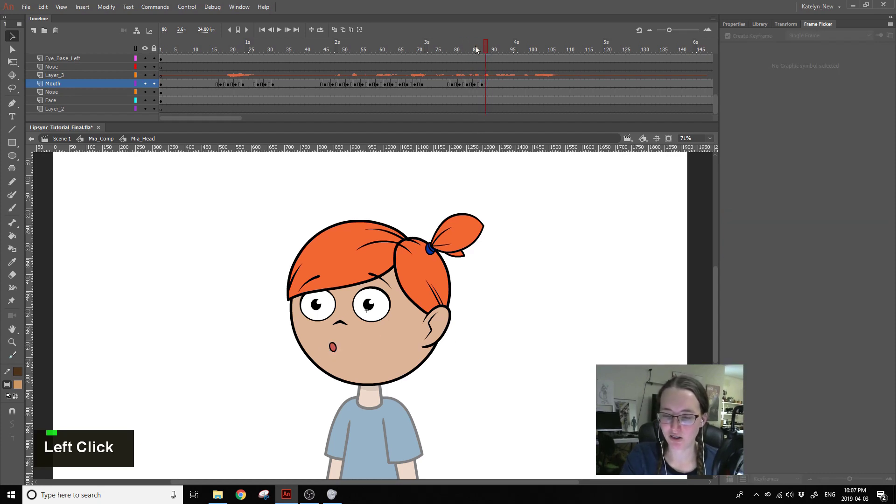
{"action": "left_click", "coordinate": [499, 41]}
{"action": "key", "text": "Return"}
{"action": "left_click", "coordinate": [460, 53]}
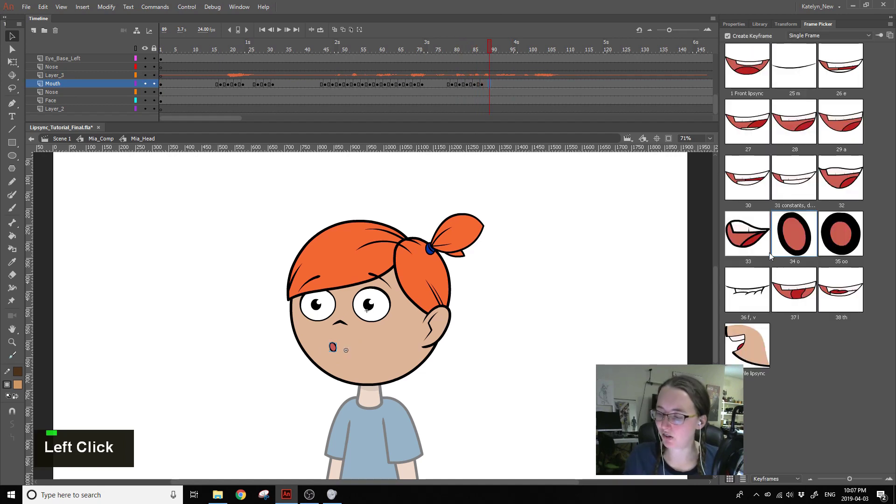
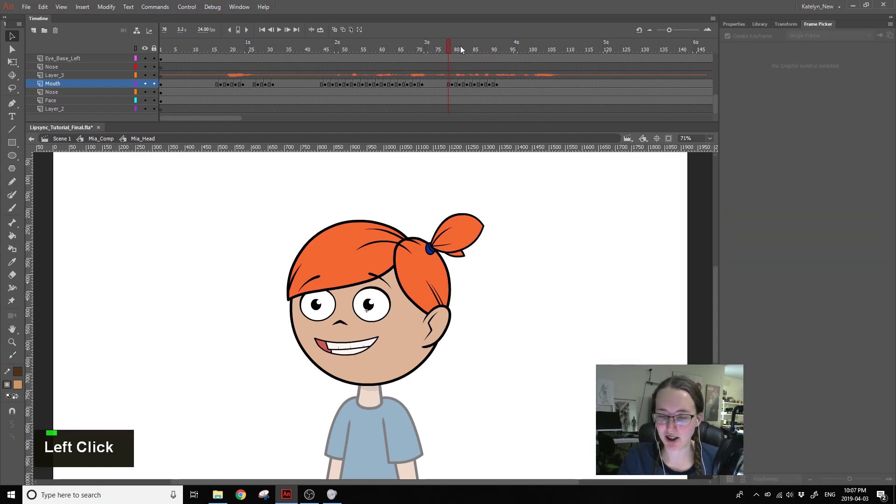
{"action": "key", "text": "Return"}
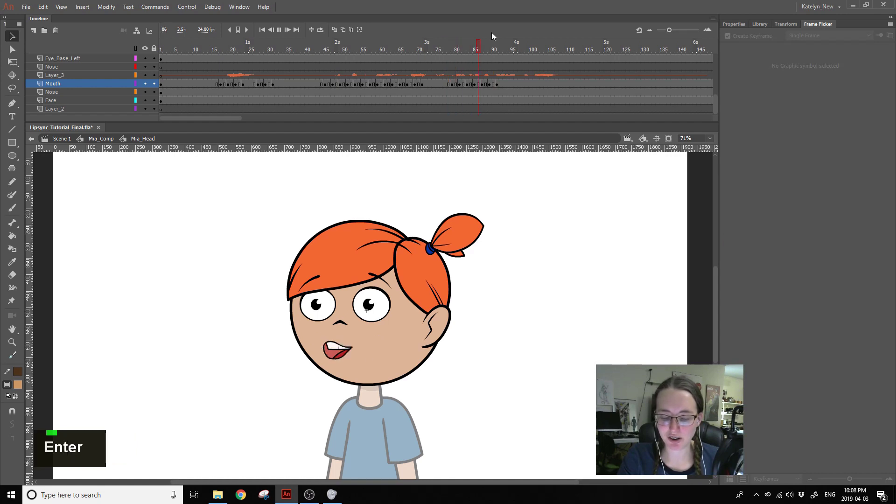
{"action": "key", "text": "Return"}
- Clear the keyframe at frame 83, set frame 86 to the 'o' shape and check the resting mouth
{"action": "left_click", "coordinate": [450, 56]}
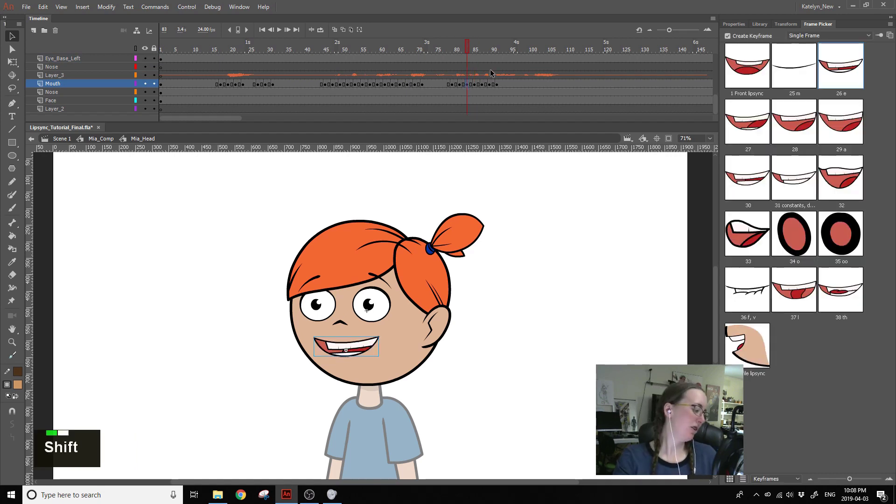
{"action": "key", "text": "shift+F6"}
{"action": "left_click", "coordinate": [501, 86]}
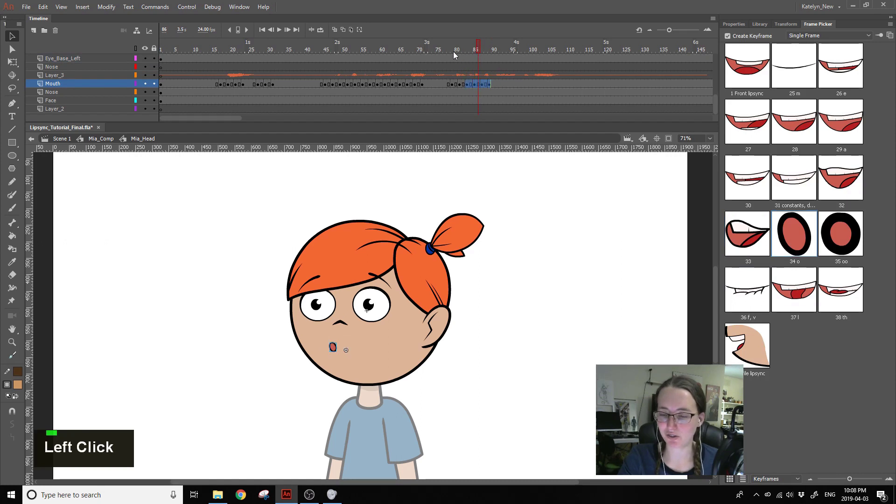
{"action": "key", "text": "Return"}
{"action": "left_click", "coordinate": [452, 55]}
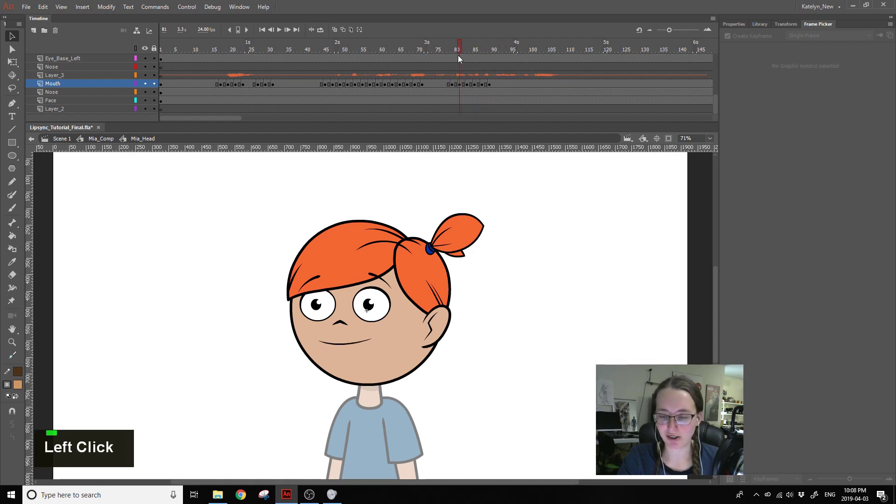
- Shift the later mouth keyframes near frame 92 a few frames earlier and review from frame 75
{"action": "key", "text": "Return"}
{"action": "key", "text": "Return"}
{"action": "left_click", "coordinate": [455, 51]}
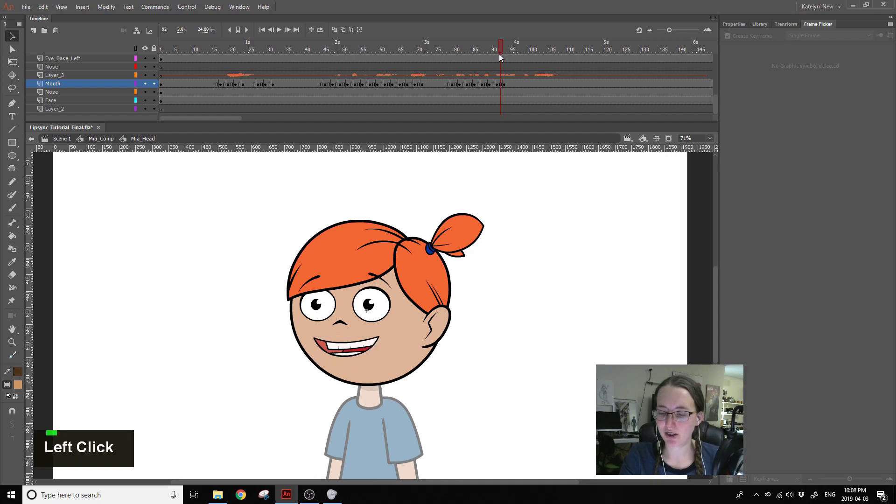
{"action": "left_click", "coordinate": [487, 47]}
{"action": "key", "text": "Return"}
{"action": "left_click", "coordinate": [504, 59]}
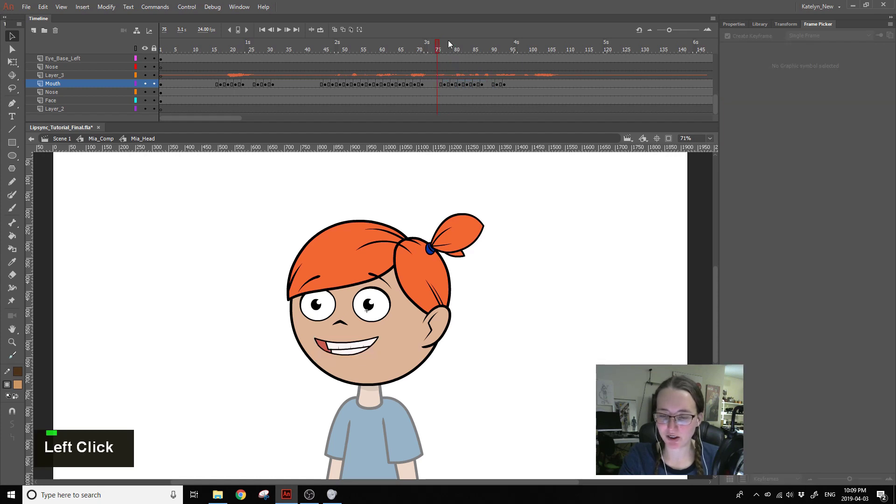
- Play back, then undo the last few keyframe moves on frames 75–85
{"action": "key", "text": "Return"}
{"action": "key", "text": "Return"}
{"action": "left_click", "coordinate": [443, 60]}
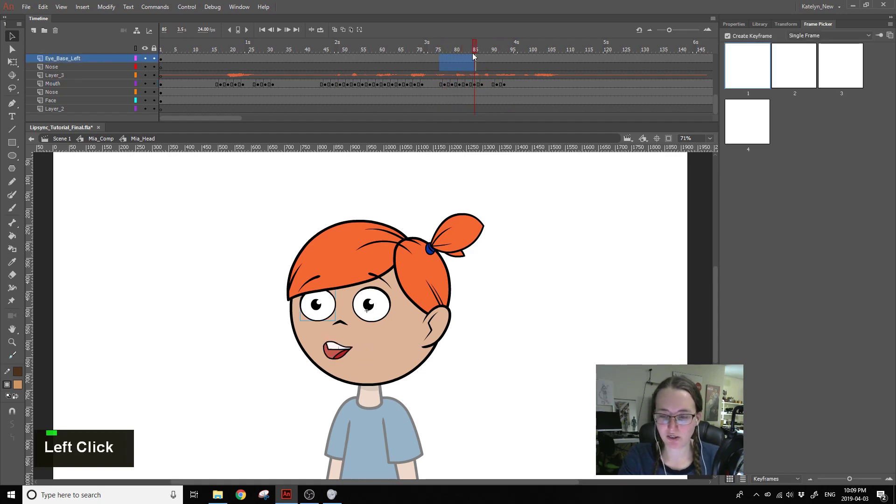
{"action": "key", "text": "ctrl+z"}
{"action": "key", "text": "ctrl+z"}
{"action": "key", "text": "ctrl+z"}
{"action": "key", "text": "ctrl+z"}
- Retime the mouth keyframes around frame 94 and check the mouth at frame 88
{"action": "left_click", "coordinate": [452, 52]}
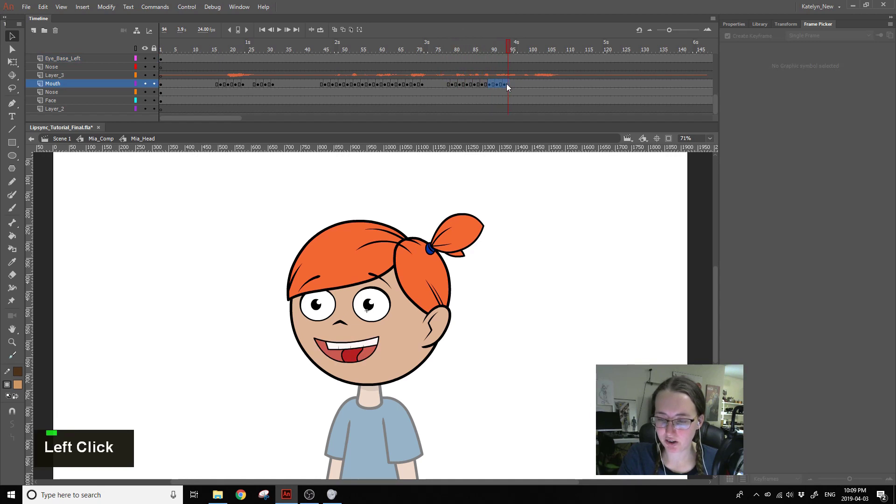
{"action": "key", "text": "Return"}
{"action": "key", "text": "Return"}
{"action": "left_click", "coordinate": [469, 54]}
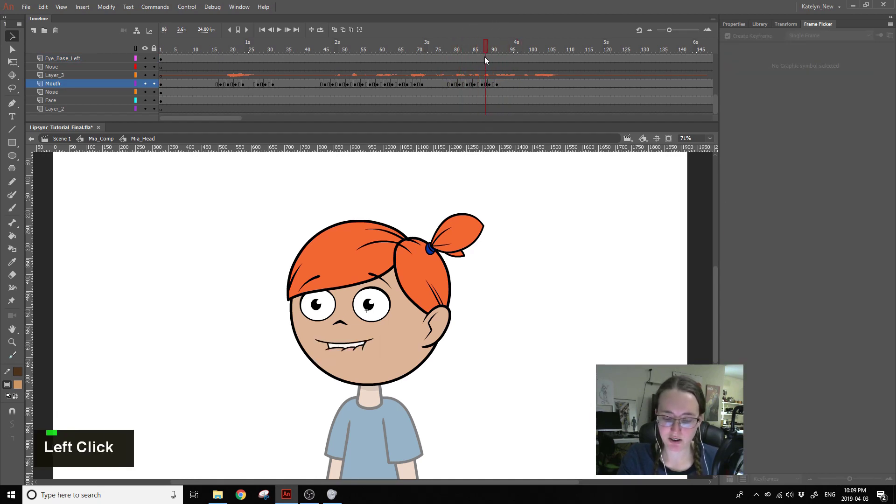
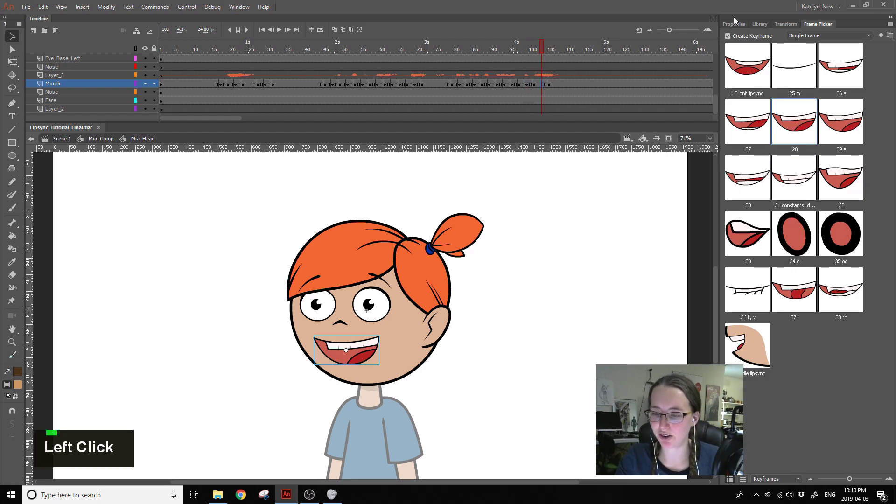
- Place final mouth keyframes at frames 103 and 113, ending in a closed smile
{"action": "left_click", "coordinate": [536, 68]}
{"action": "key", "text": "Return"}
{"action": "left_click", "coordinate": [584, 57]}
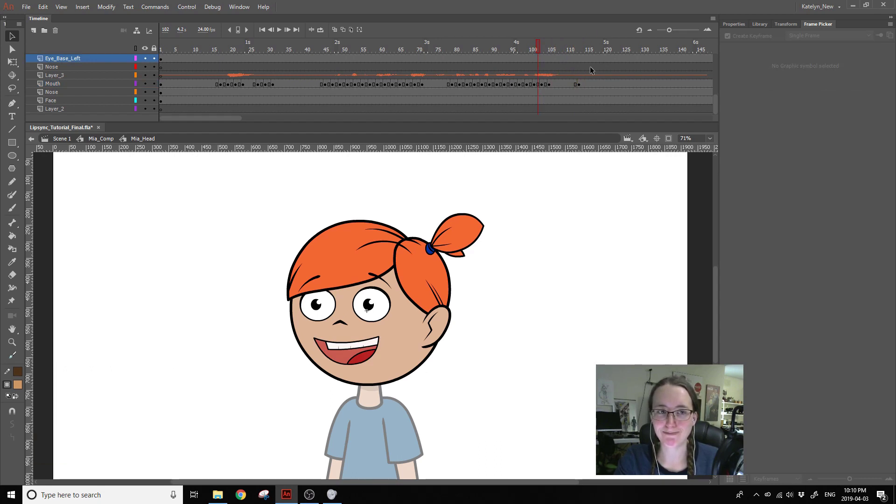
{"action": "left_click", "coordinate": [542, 53]}
{"action": "key", "text": "Return"}
- Play back the full lip-synced line, then return the playhead near the start
{"action": "key", "text": "Return"}
{"action": "left_click", "coordinate": [575, 55]}
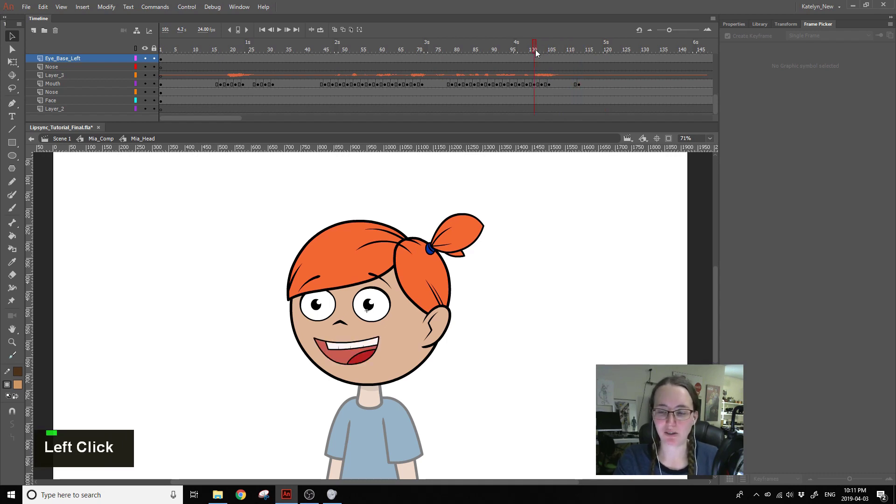
{"action": "key", "text": "Return"}
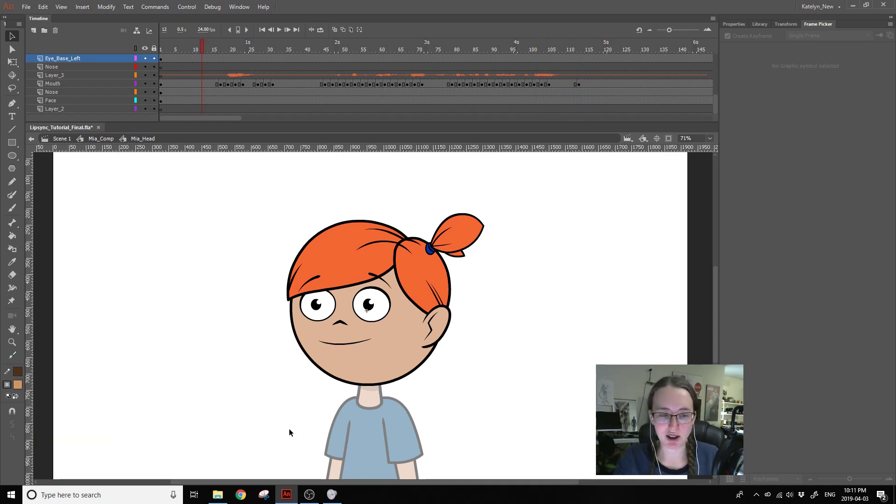